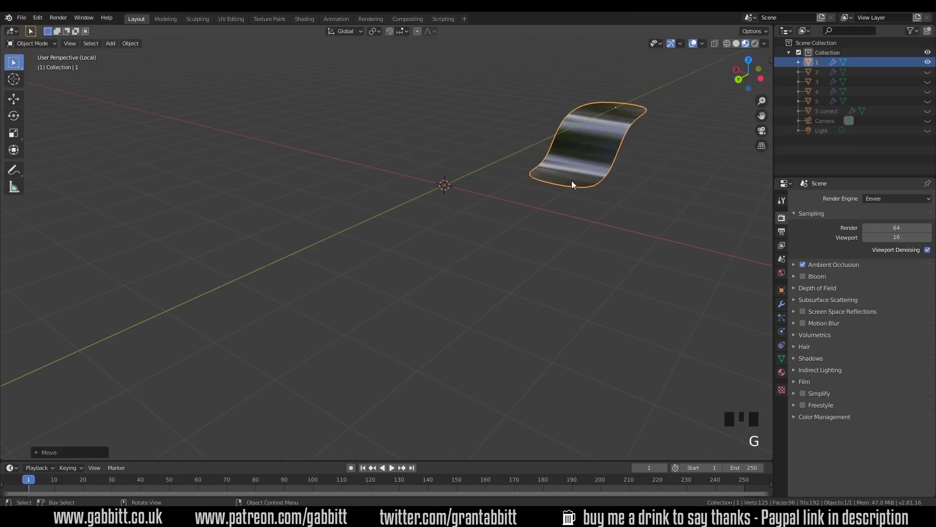
Add a new plane at the origin via Shift+A and enter Edit Mode to shape it into the S-strip
left_click_drag(572, 188, 389, 230)
key("shift+a")
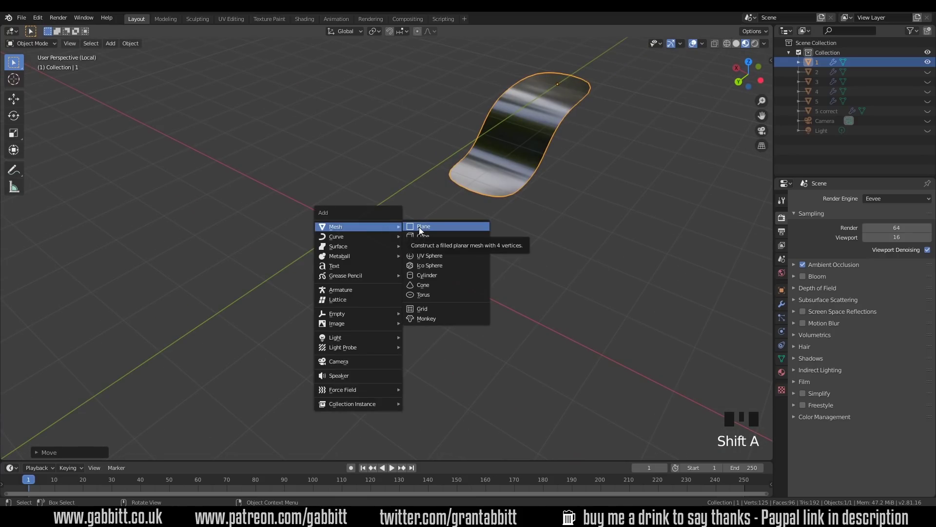
key("Tab")
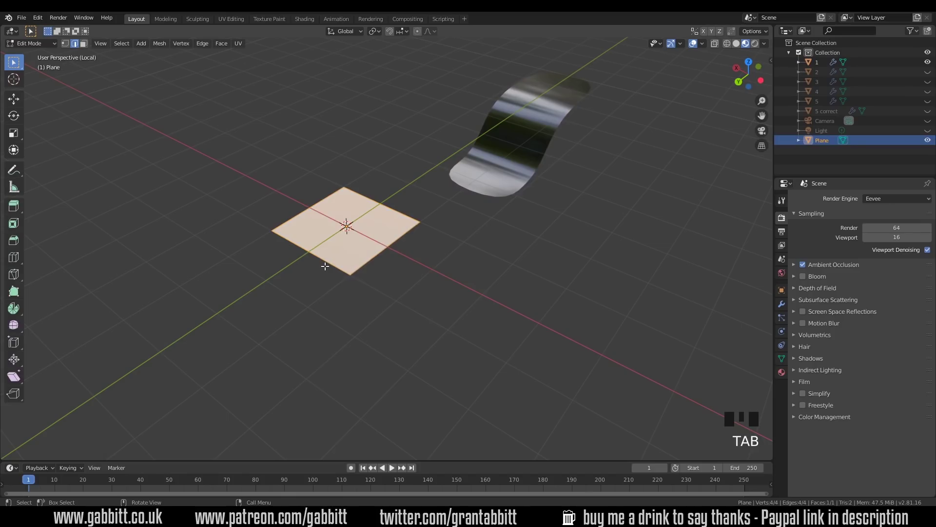
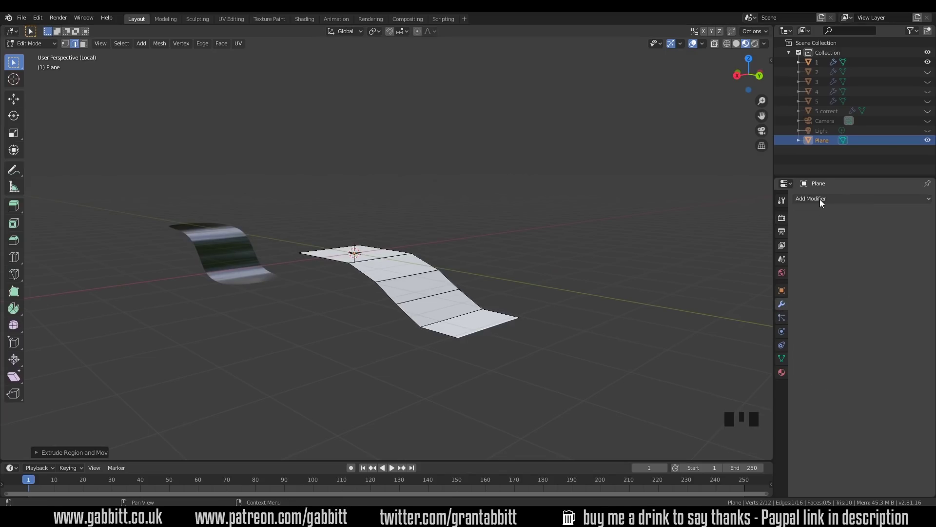
Add a Subdivision Surface modifier to the strip with viewport level 2
left_click_drag(825, 202, 747, 363)
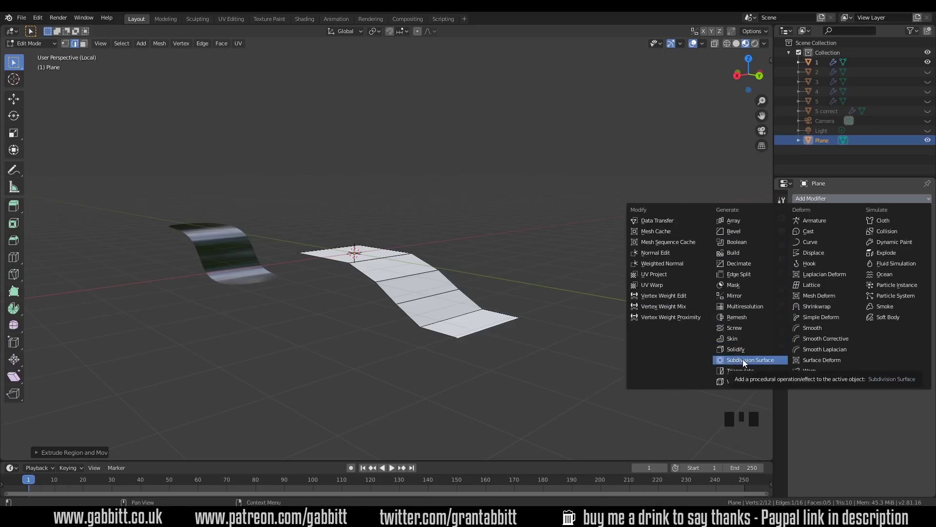
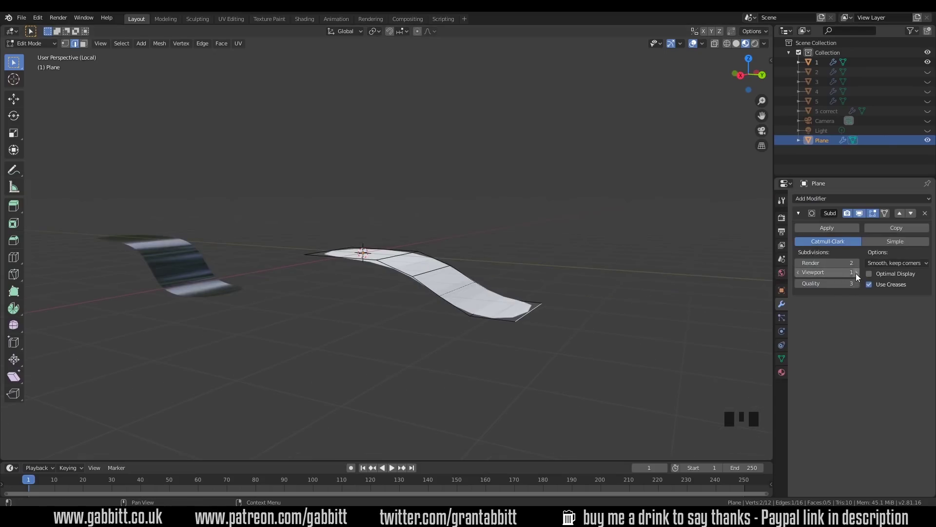
left_click(861, 276)
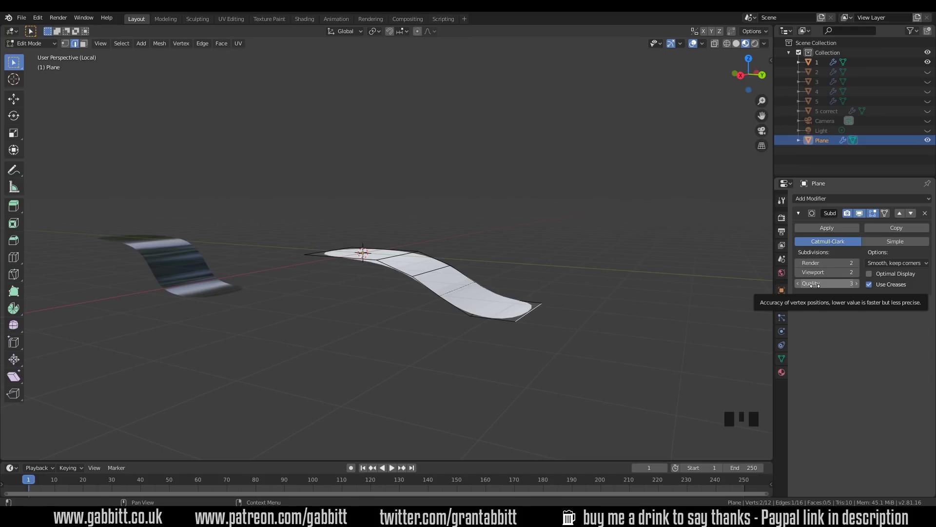
left_click_drag(432, 337, 478, 324)
Move the strip's far end edge down along Z to deepen the S-bend, checking the smooth result
key("Tab")
left_click_drag(483, 314, 533, 307)
left_click(532, 307)
key("g")
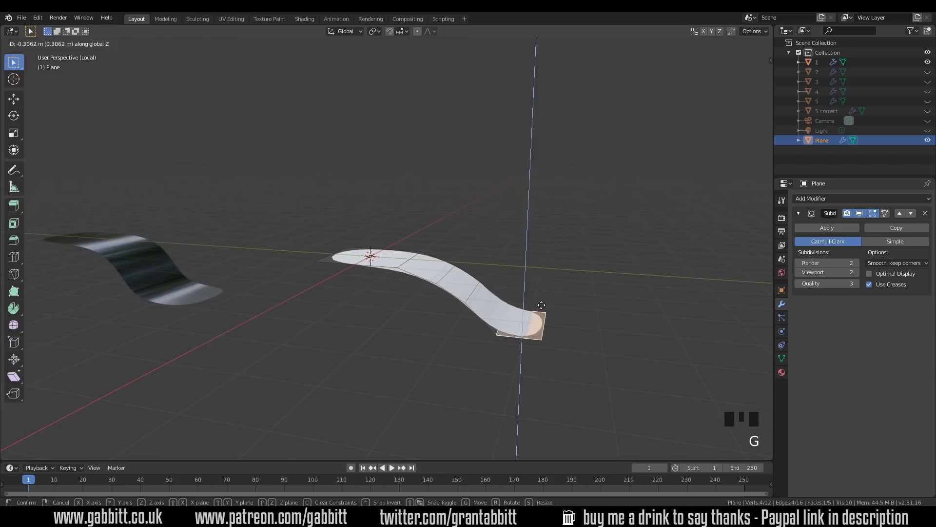
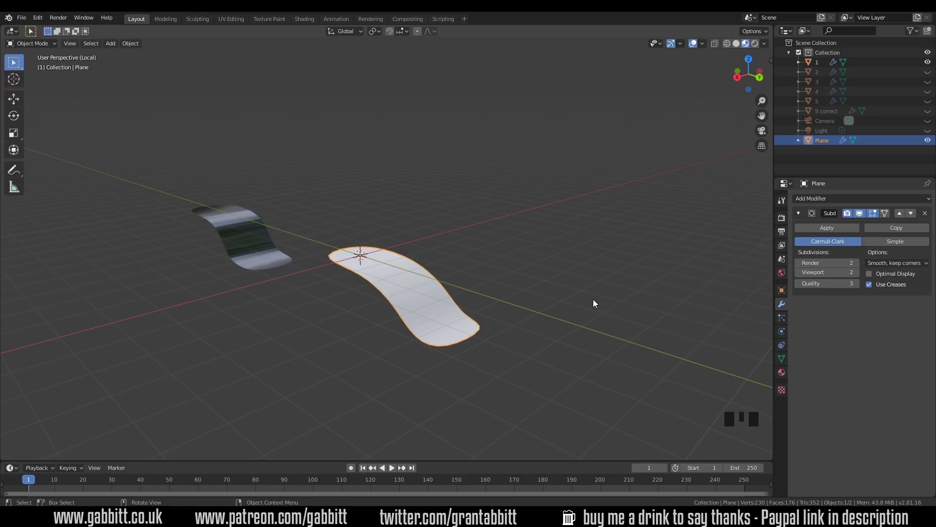
key("Tab")
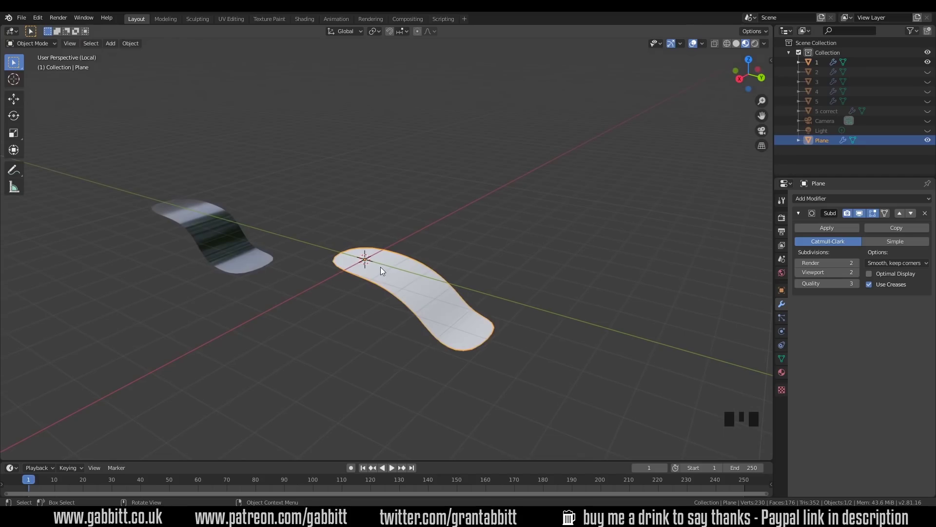
key("Tab")
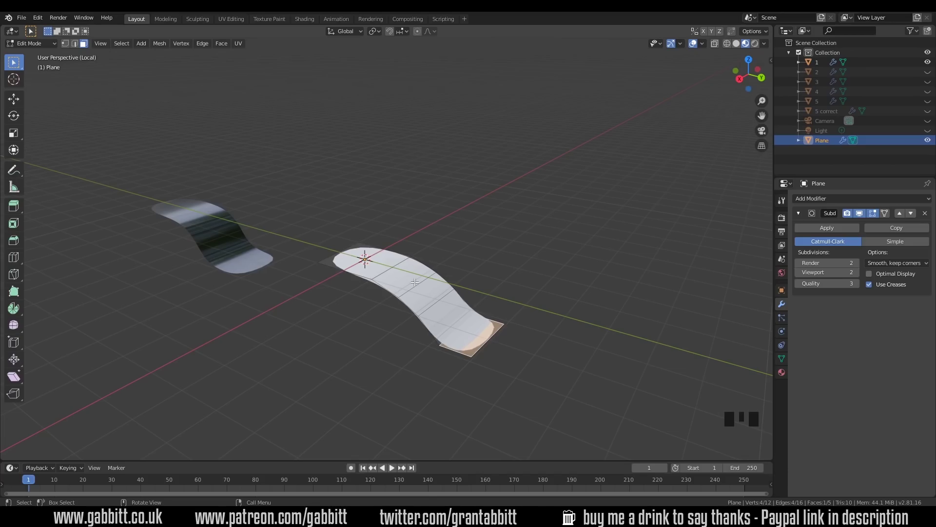
Duplicate the curved strip with Shift+D and enter Edit Mode on the copy
left_click_drag(384, 275, 361, 274)
left_click_drag(362, 274, 660, 288)
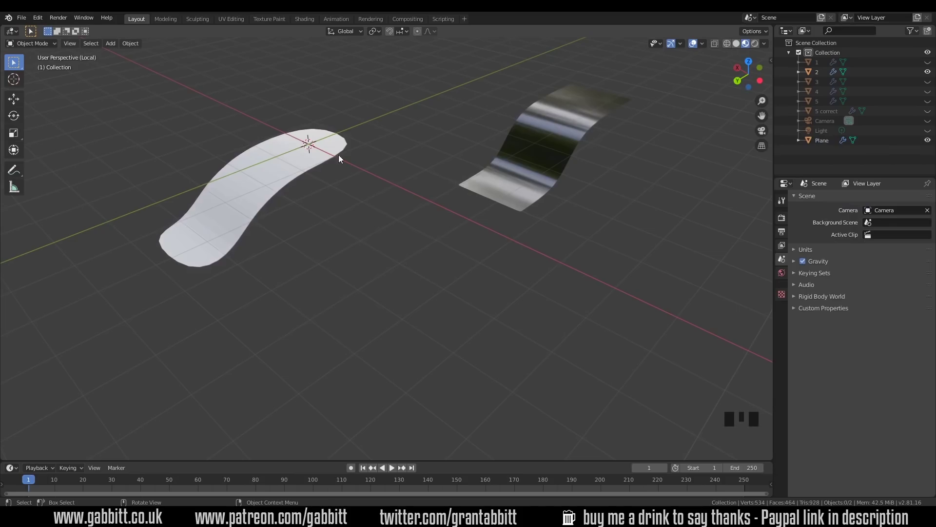
left_click(289, 178)
key("shift+d")
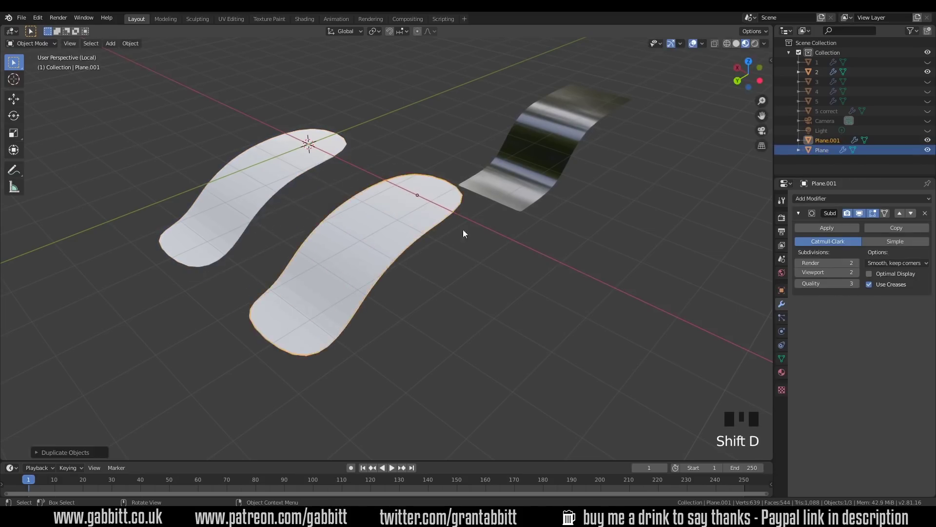
key("Tab")
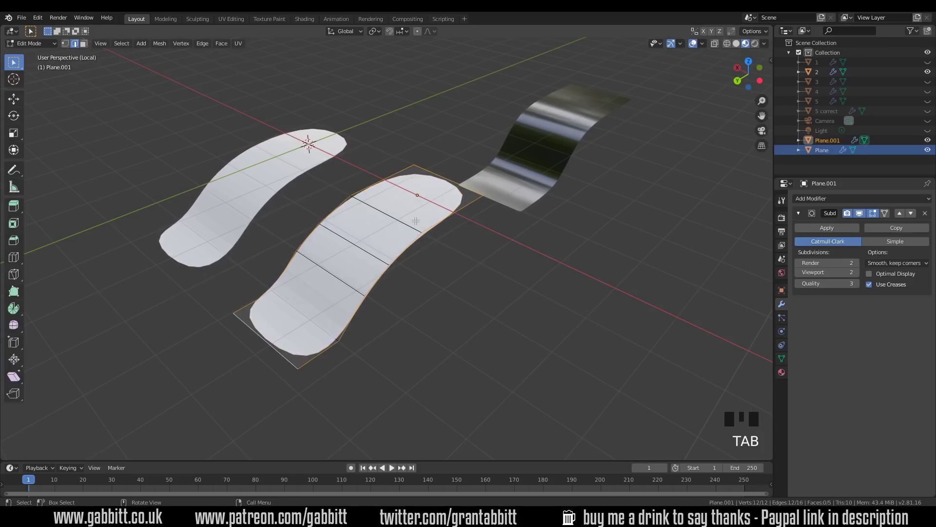
Add Ctrl+R loop cuts slid close to each border so the copy keeps square corners
key("ctrl+r")
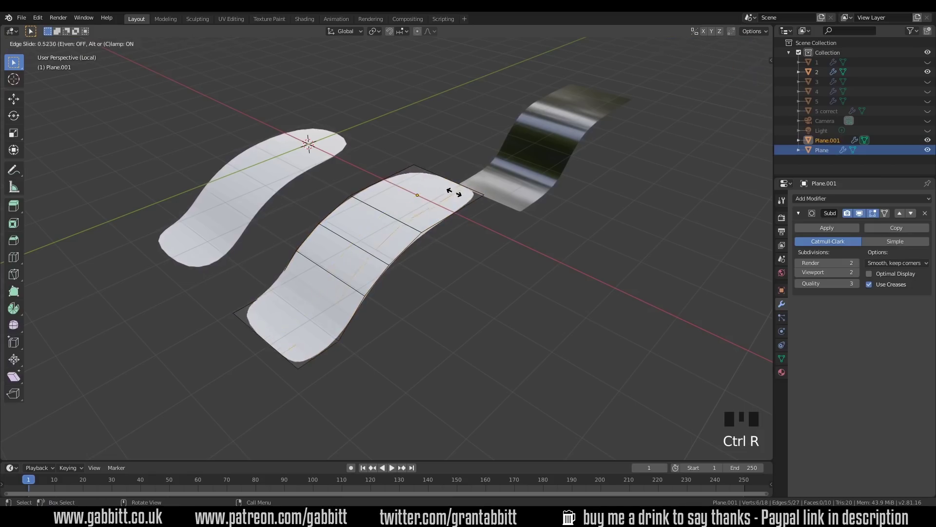
key("ctrl+r")
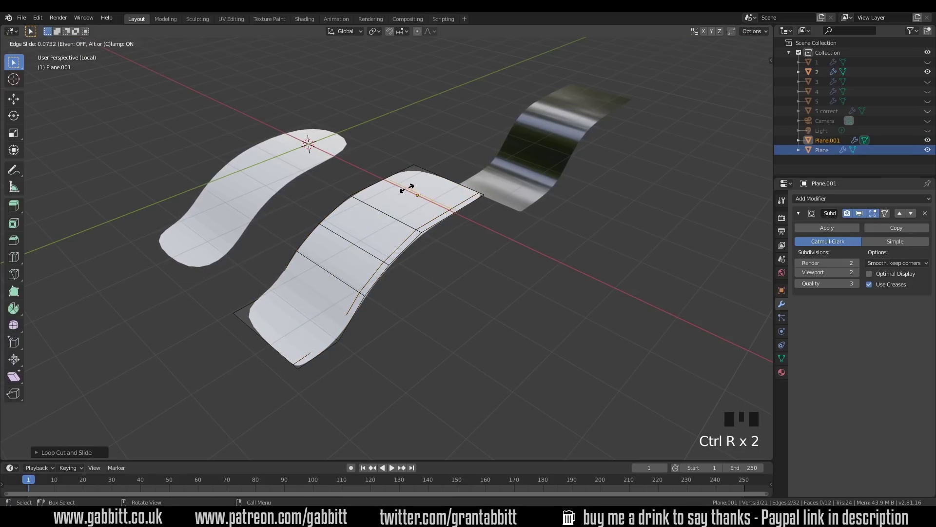
key("ctrl+z")
key("ctrl+r")
key("ctrl+r")
key("ctrl+r")
key("Tab")
left_click_drag(468, 220, 391, 176)
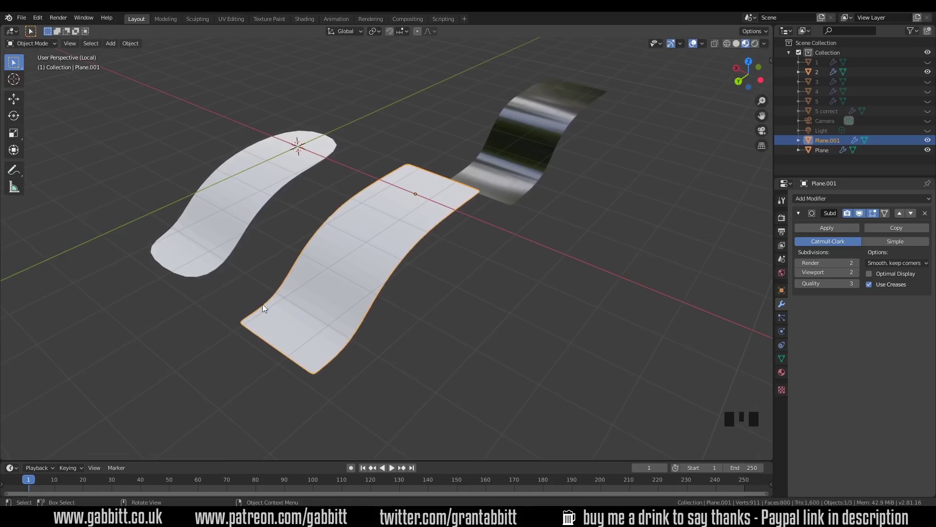
left_click_drag(379, 244, 408, 267)
left_click(408, 267)
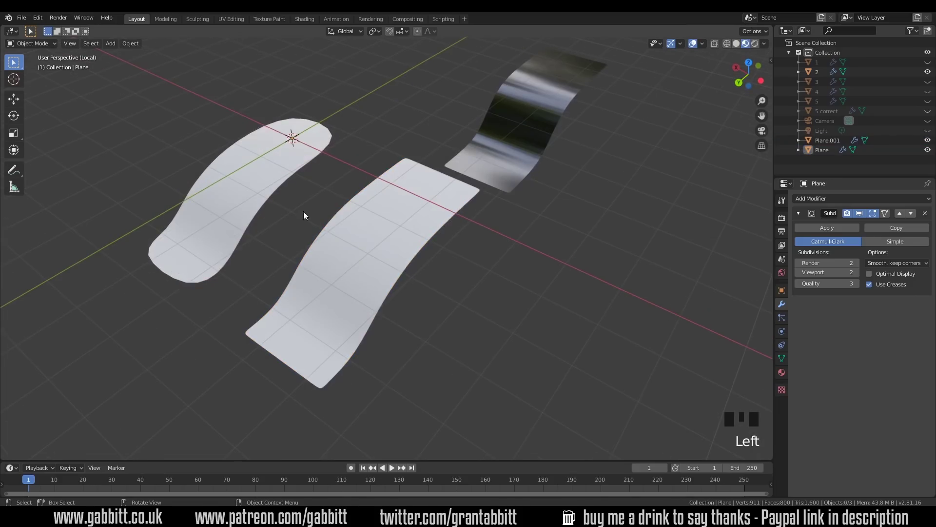
Crease the original strip's border edges to about 0.63 in the N sidebar for sharp corners
left_click(266, 180)
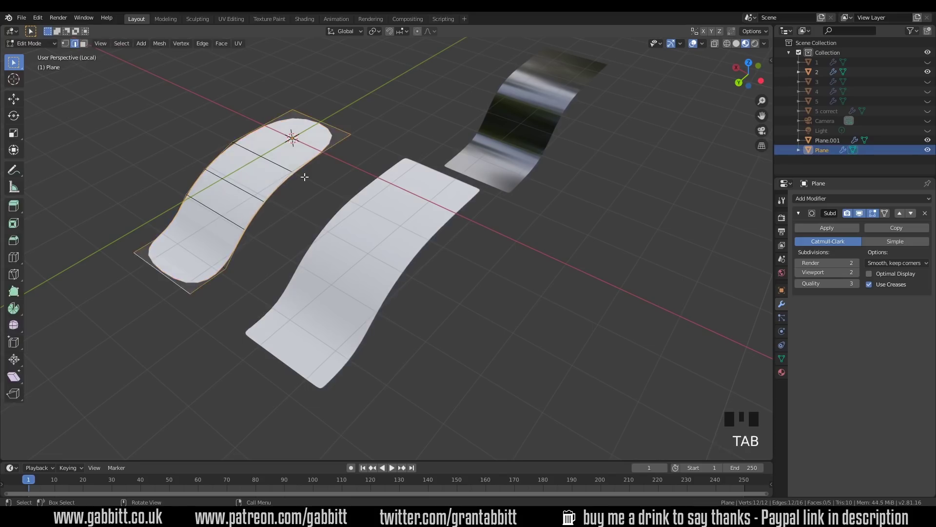
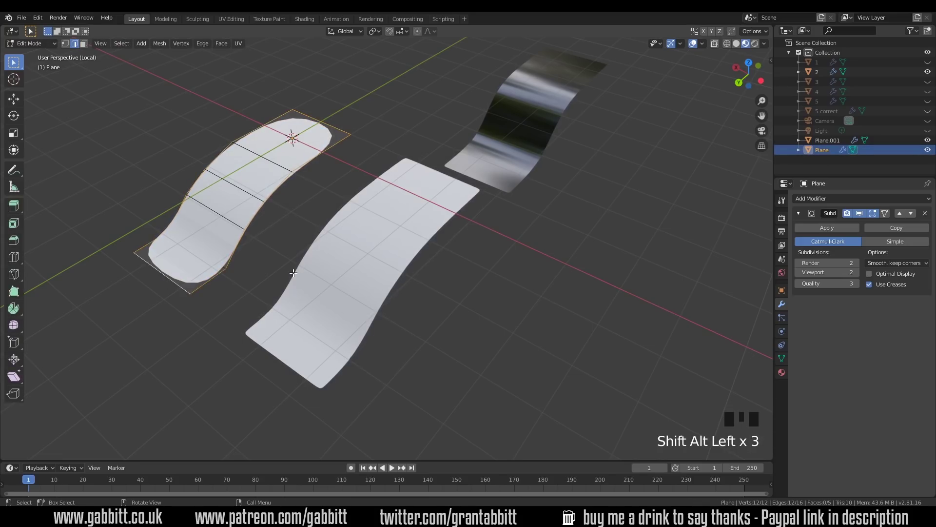
key("n")
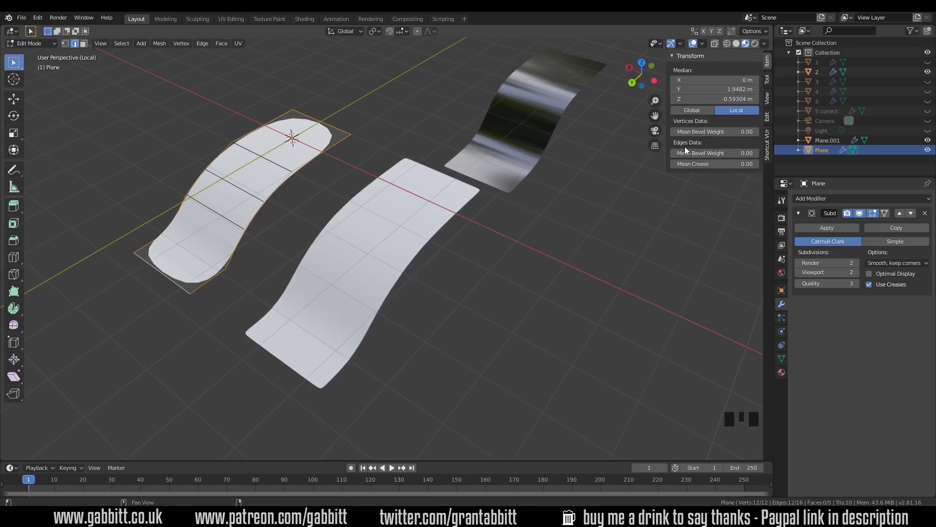
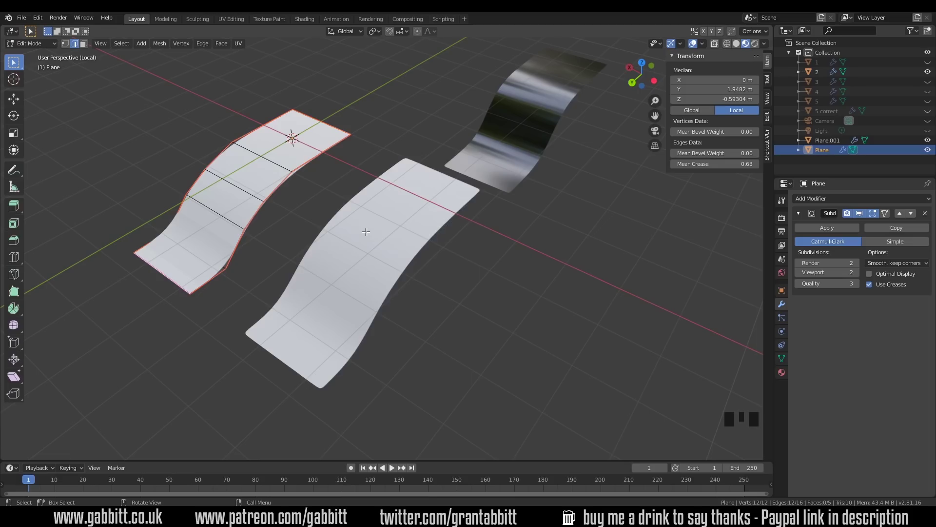
key("Tab")
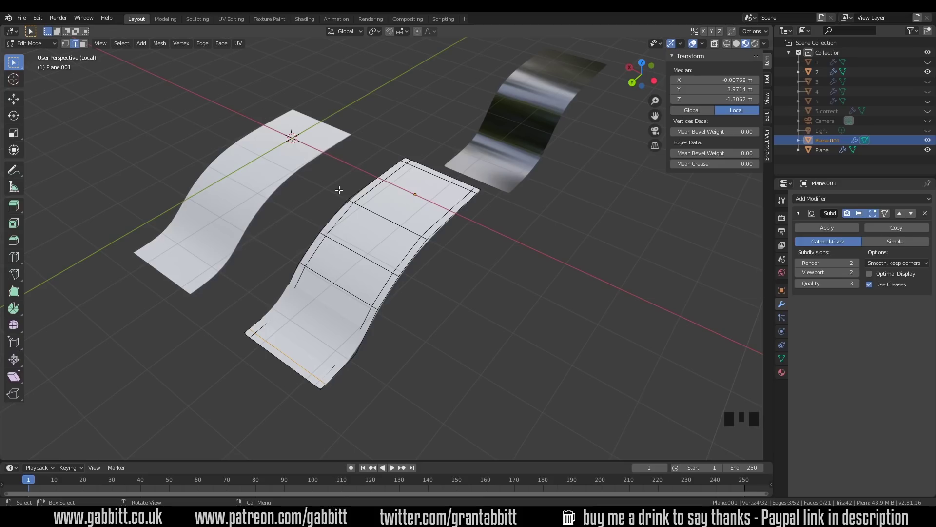
Inspect the third reference shape and bring all strips back into view
left_click_drag(695, 310, 55, 310)
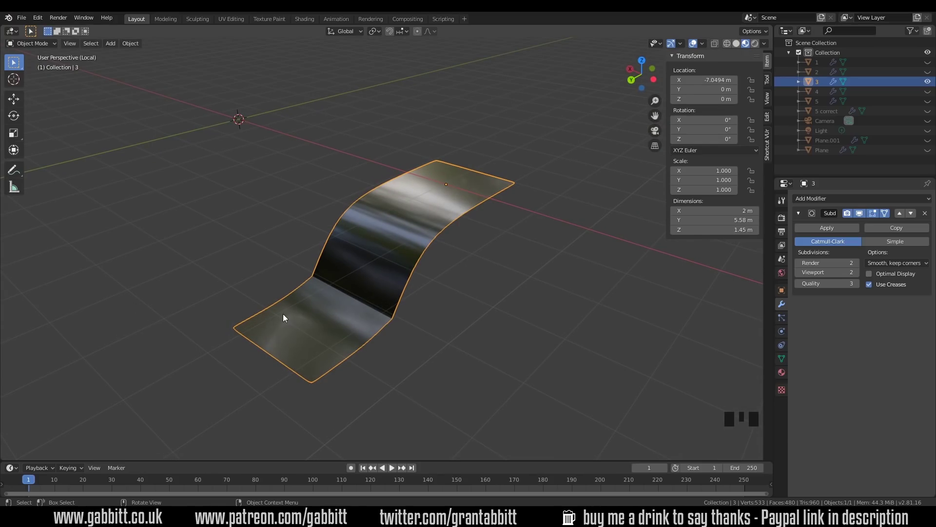
left_click_drag(436, 279, 11, 271)
middle_click(12, 271)
key("g")
Select the square-cornered strip Plane.001 and duplicate it as Plane.002
left_click(930, 144)
left_click(290, 198)
key("shift+d")
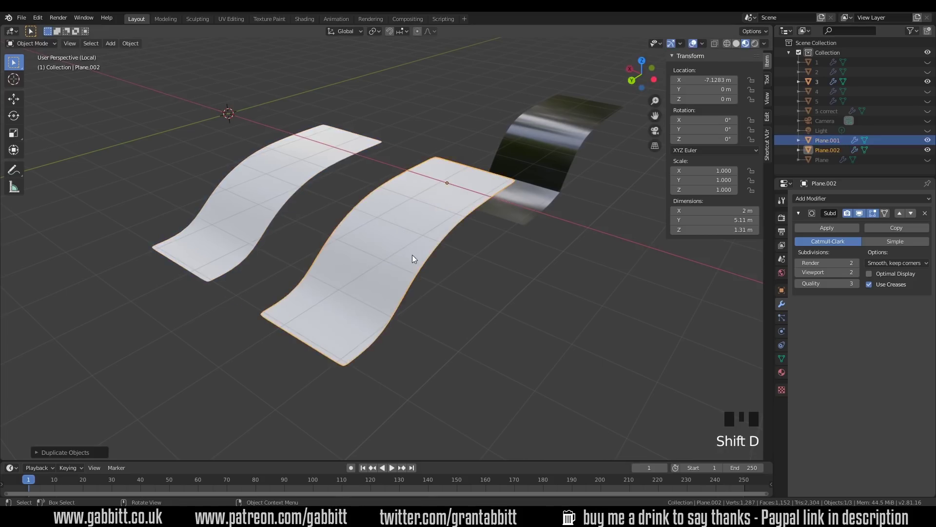
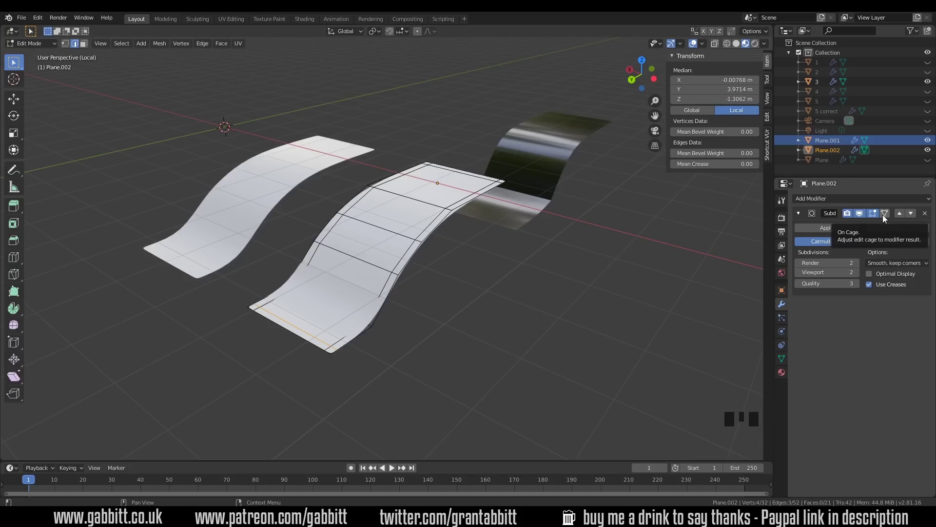
Bevel the edge loop near the panel's front end into a wide band and inspect it
left_click(888, 217)
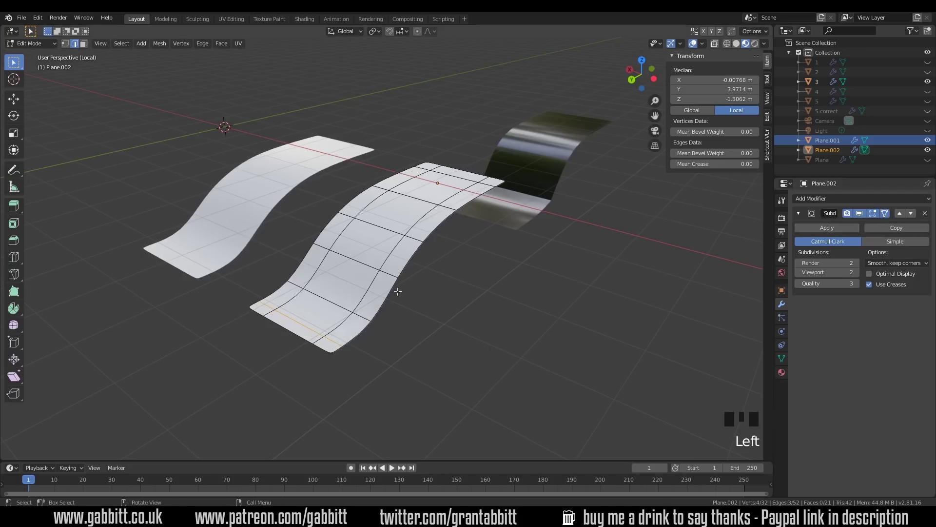
left_click(334, 299)
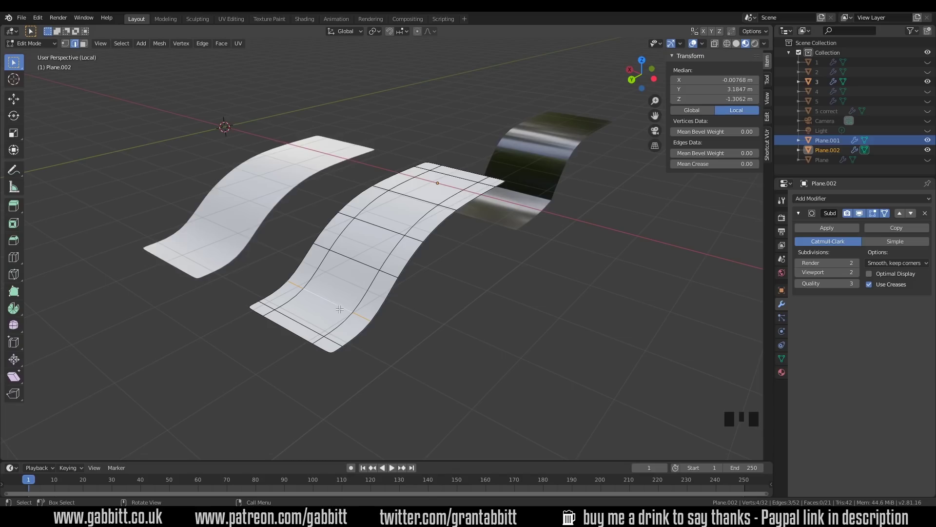
key("ctrl+b")
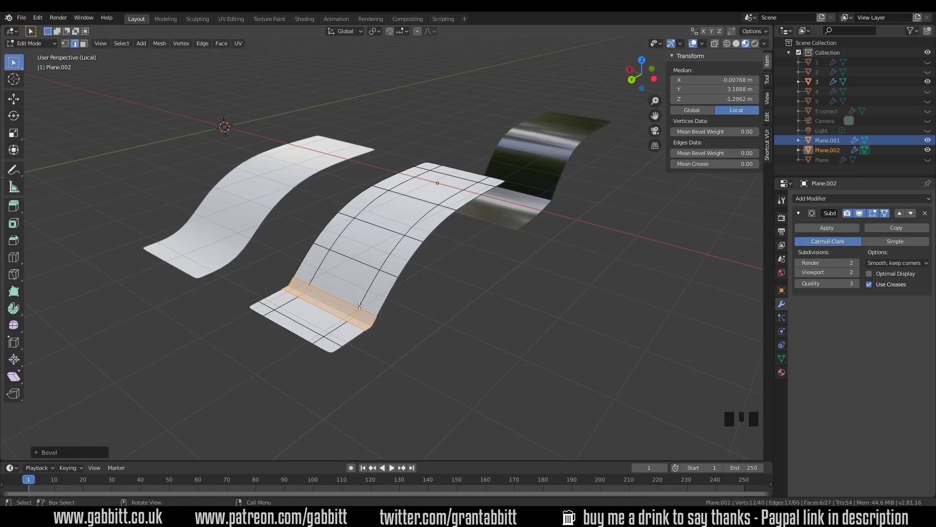
key("Tab")
left_click_drag(391, 332, 366, 329)
key("Tab")
left_click_drag(378, 291, 370, 297)
scroll("up", 3)
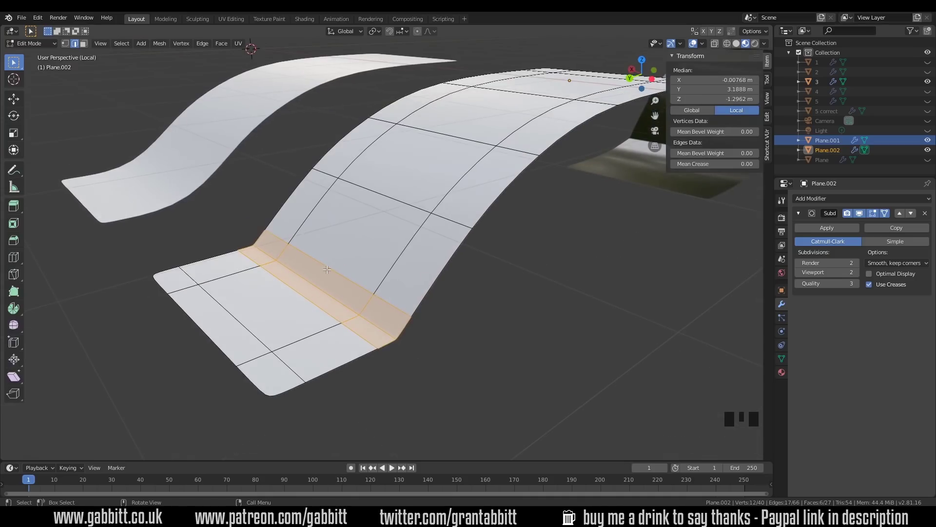
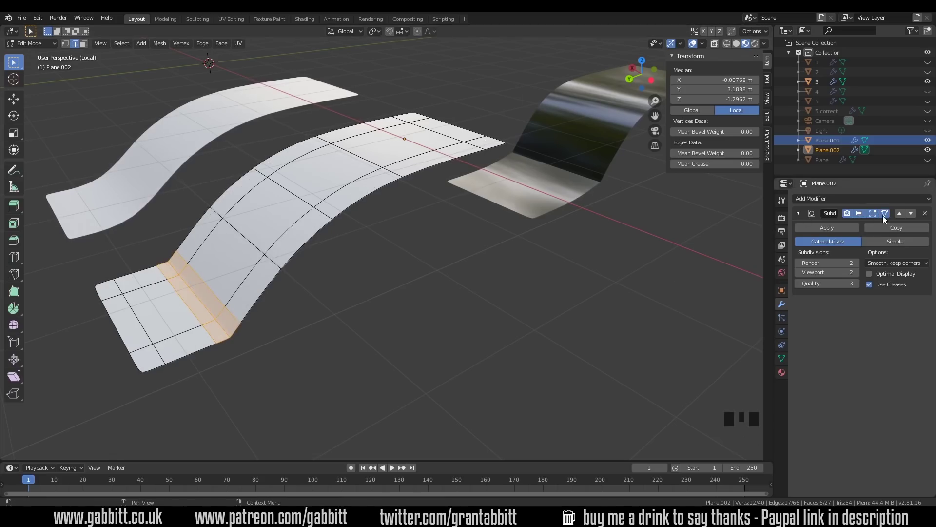
Crease the edge at the panel's front fold and view the smoothed result in Object Mode
left_click(888, 218)
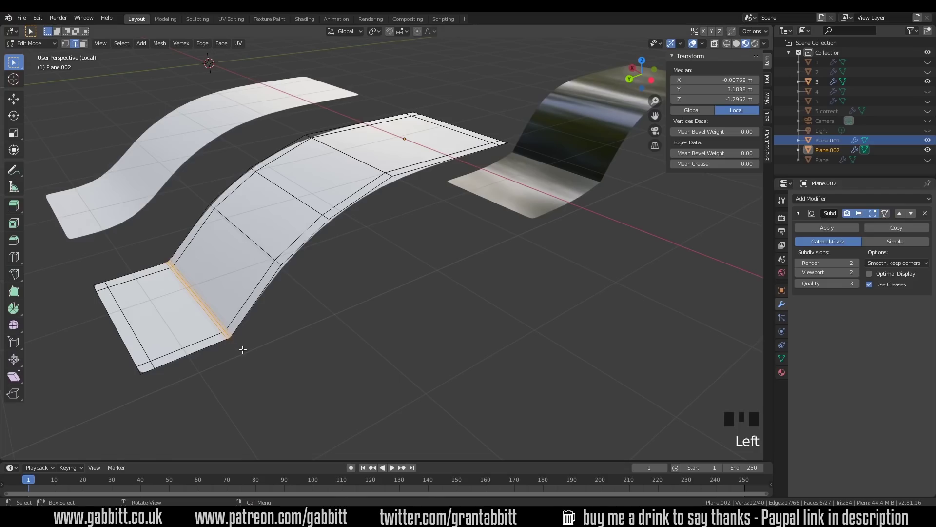
key("Tab")
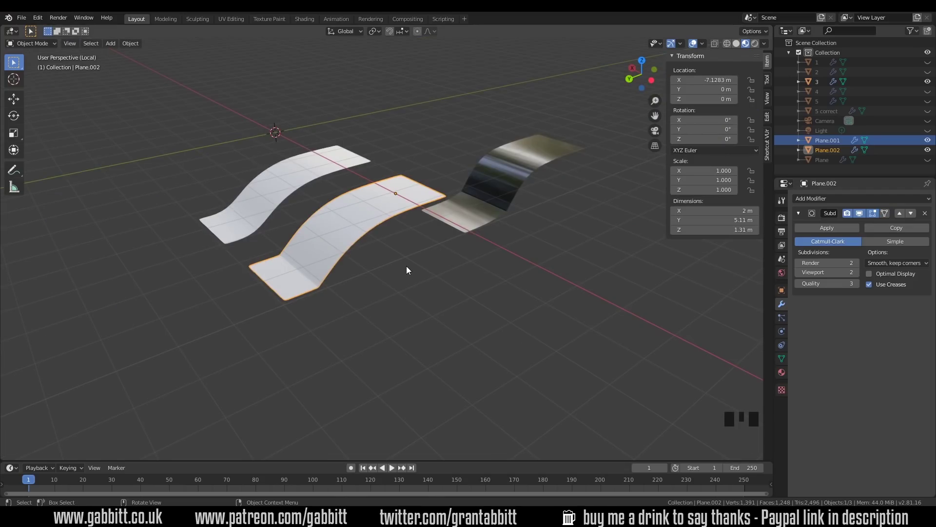
Isolate the fourth reference shape and move it aside along the Y axis
key("KP_Decimal")
left_click_drag(369, 288, 754, 290)
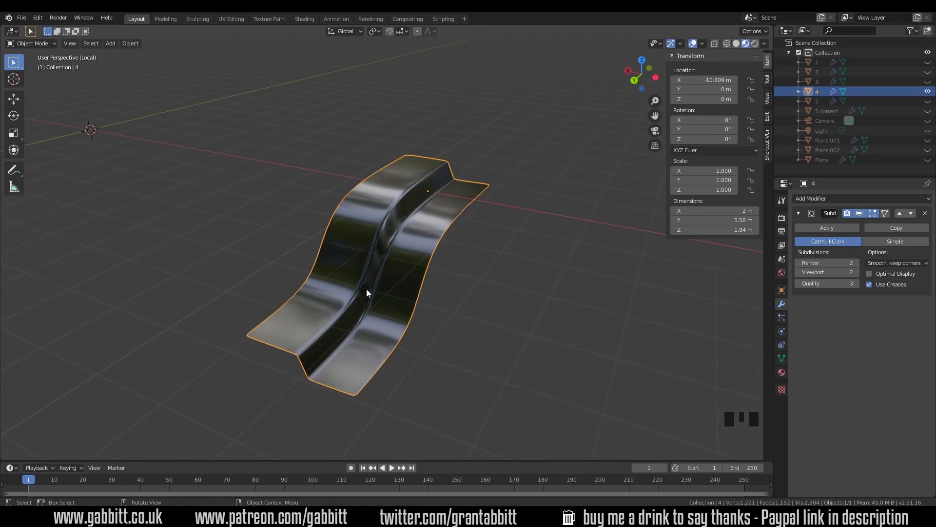
key("g")
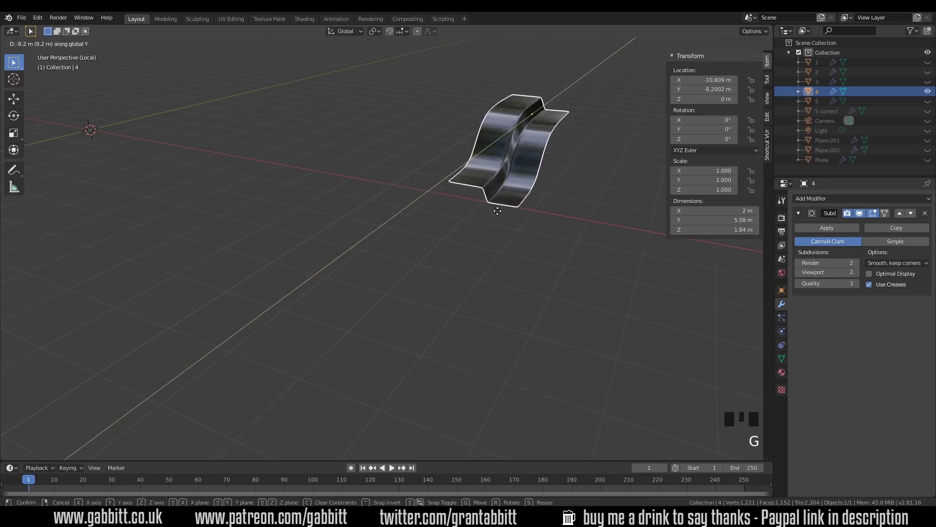
scroll("down", 3)
left_click(933, 143)
Select the plain curved panel and duplicate it with Shift+D
left_click(218, 195)
key("shift+d")
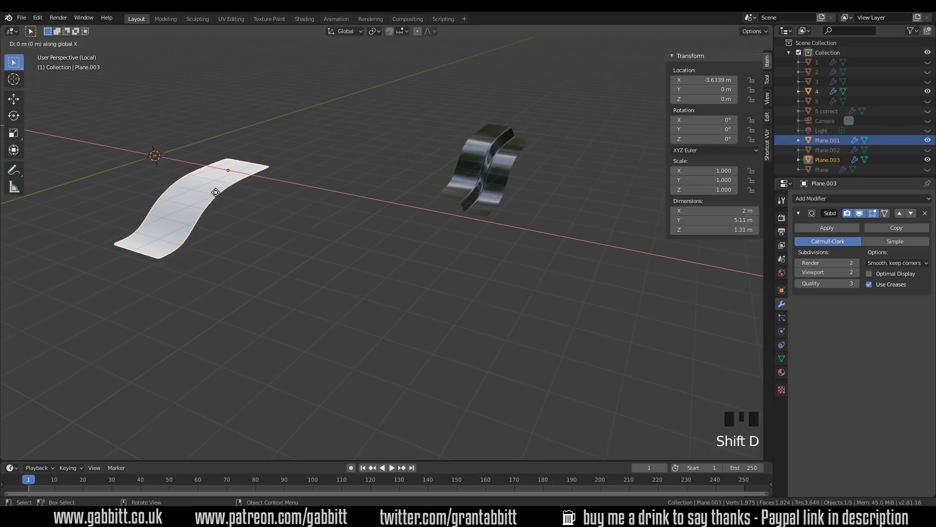
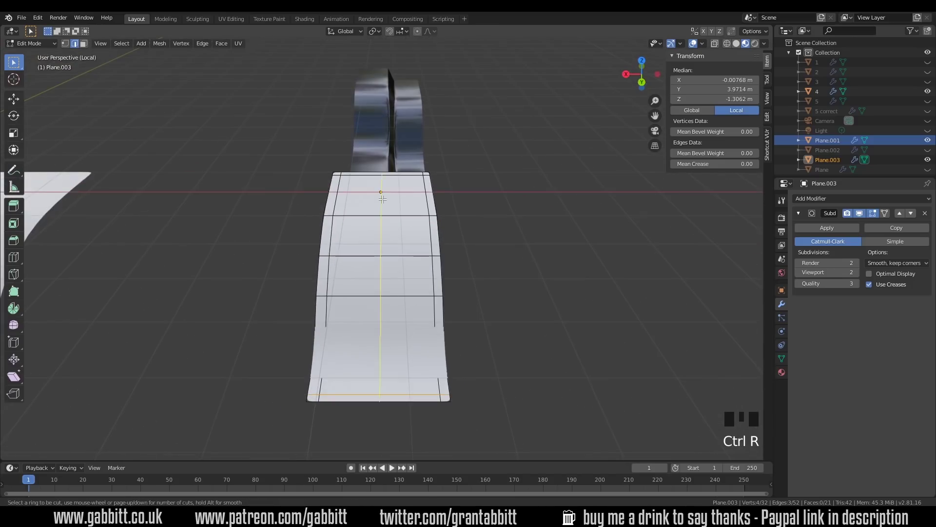
Cut a lengthwise loop along the copied panel, slide it into place and inspect the smoothed result
key("ctrl+z")
key("ctrl+r")
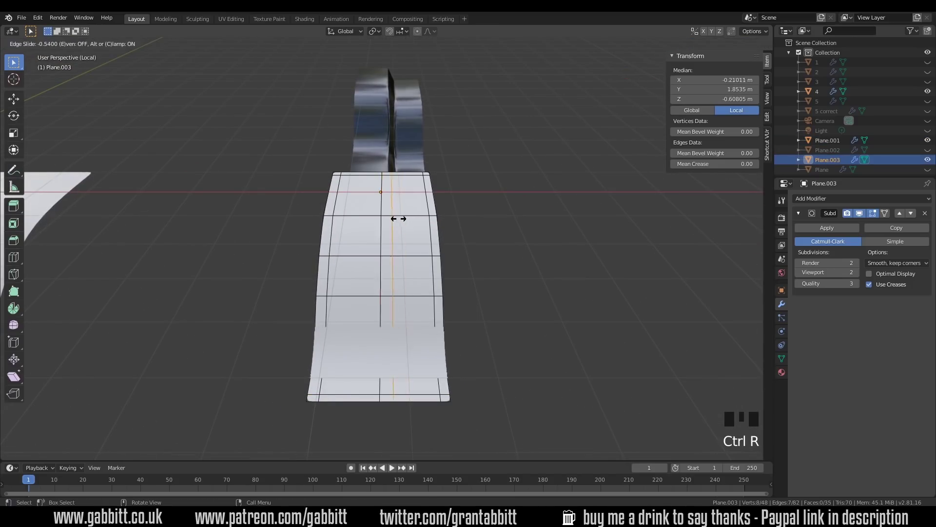
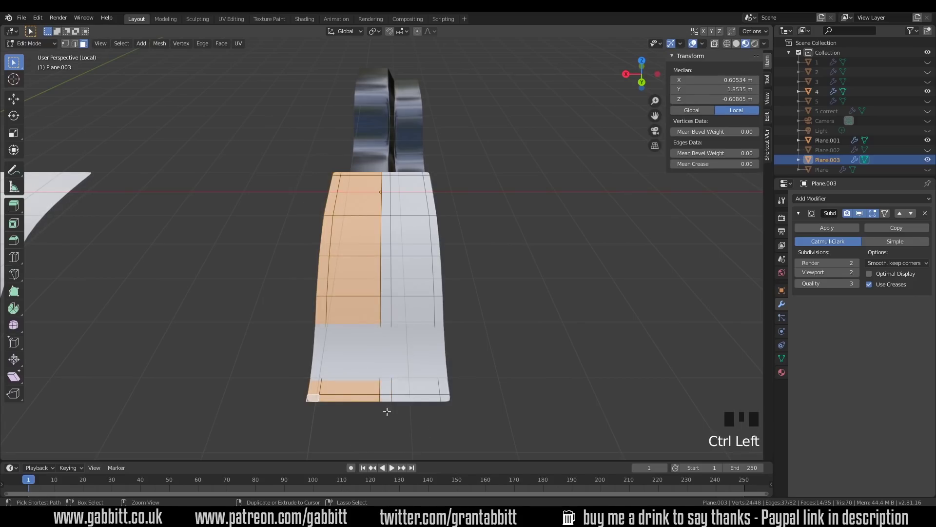
key("g")
key("Tab")
left_click_drag(543, 323, 499, 310)
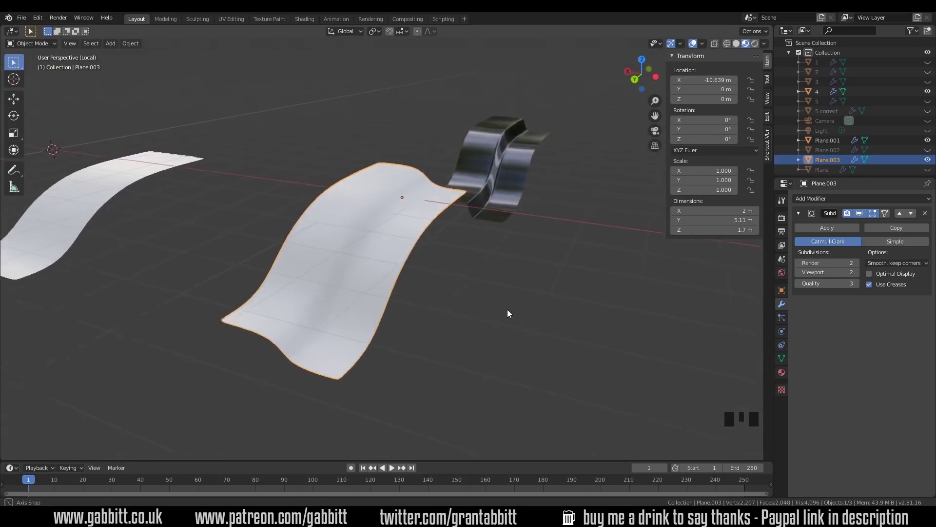
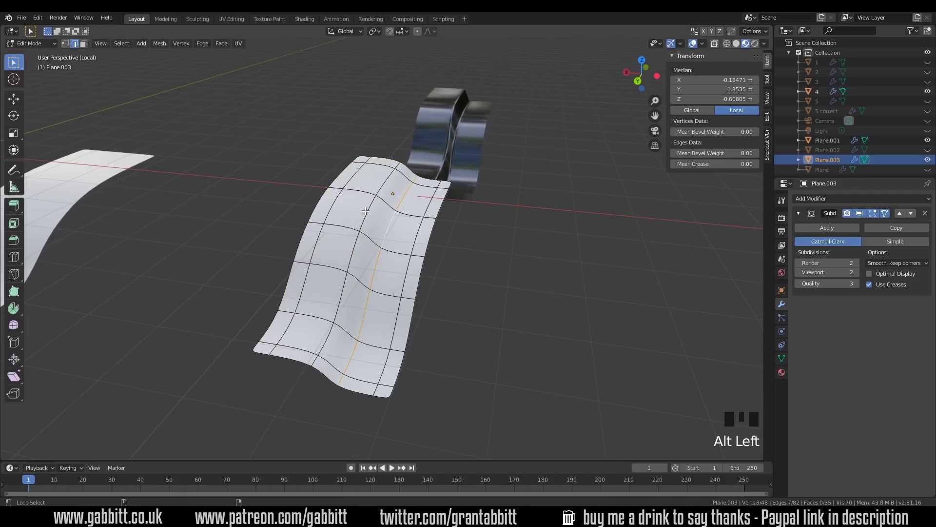
Bevel the lengthwise edge loop twice with Ctrl+B to form a narrow channel
left_click(369, 207)
key("ctrl+b")
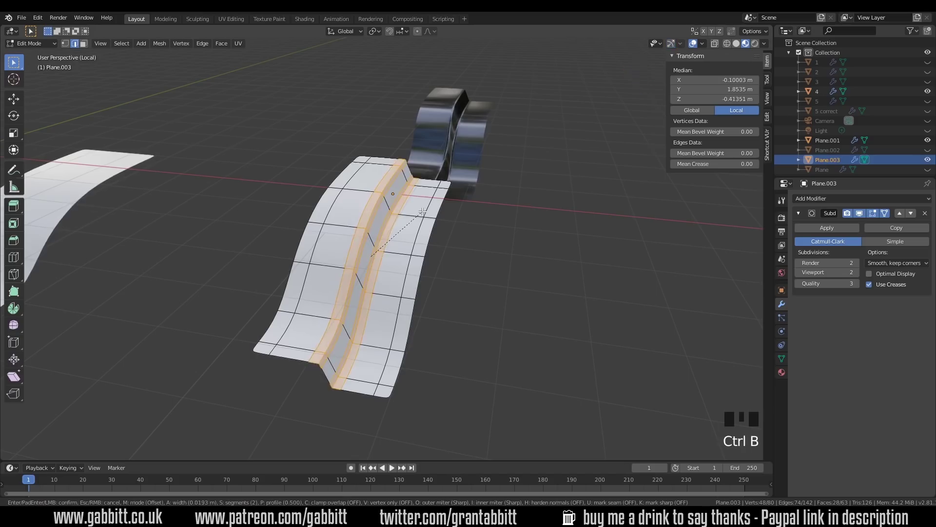
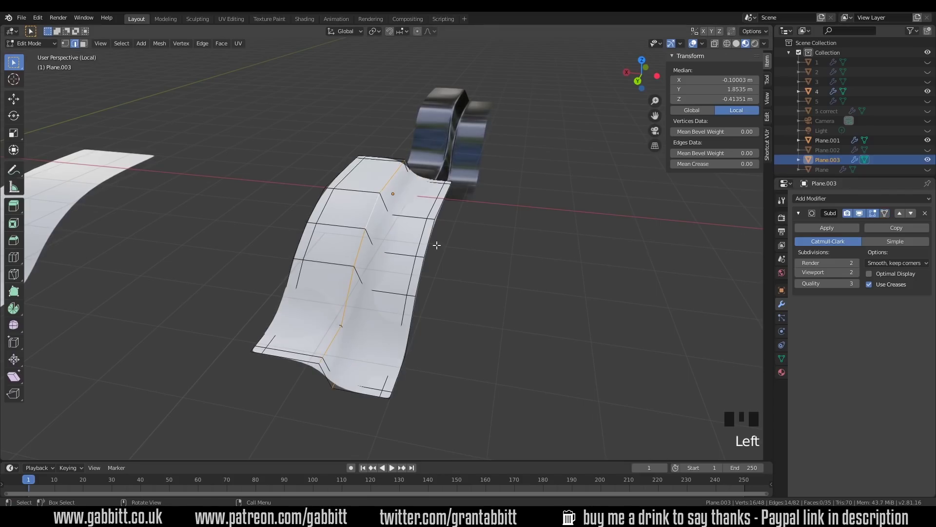
key("ctrl+b")
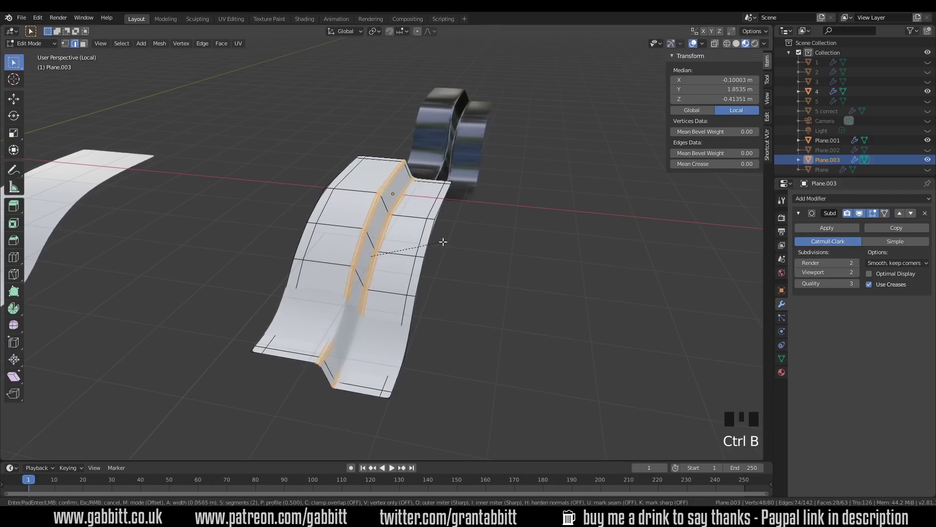
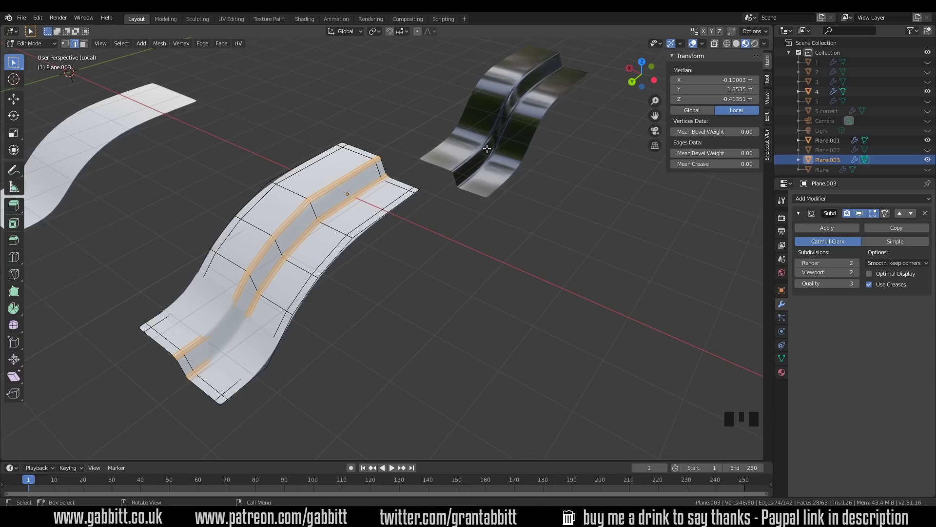
Isolate the fifth reference shape and orbit to study its bump and recesses
key("KP_Decimal")
left_click_drag(399, 282, 639, 290)
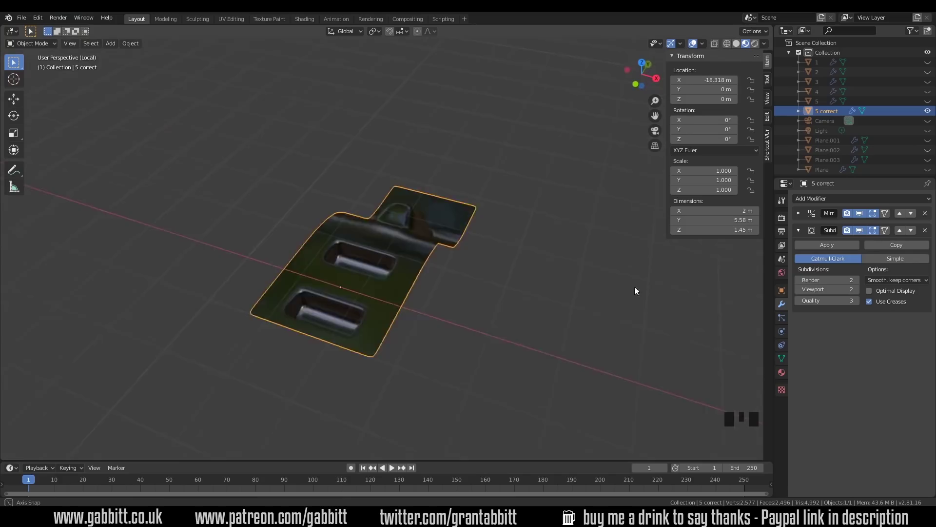
left_click_drag(451, 301, 357, 296)
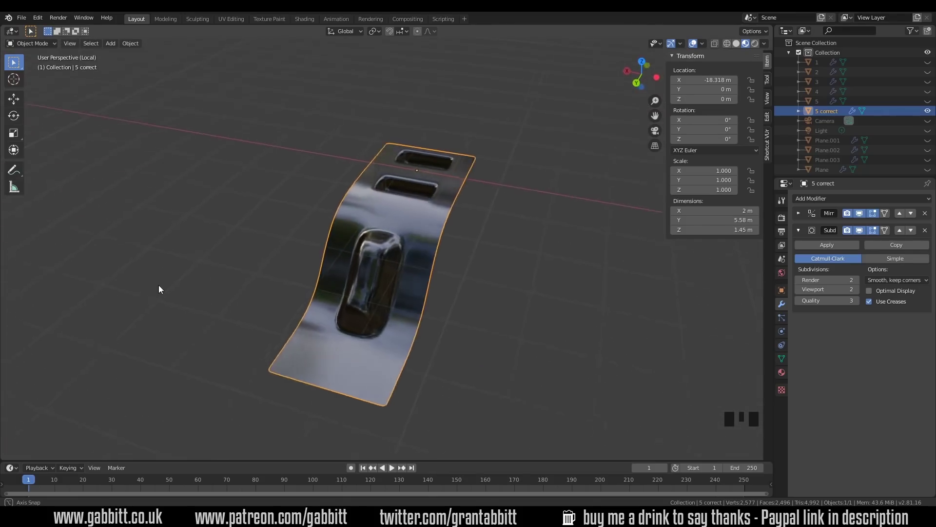
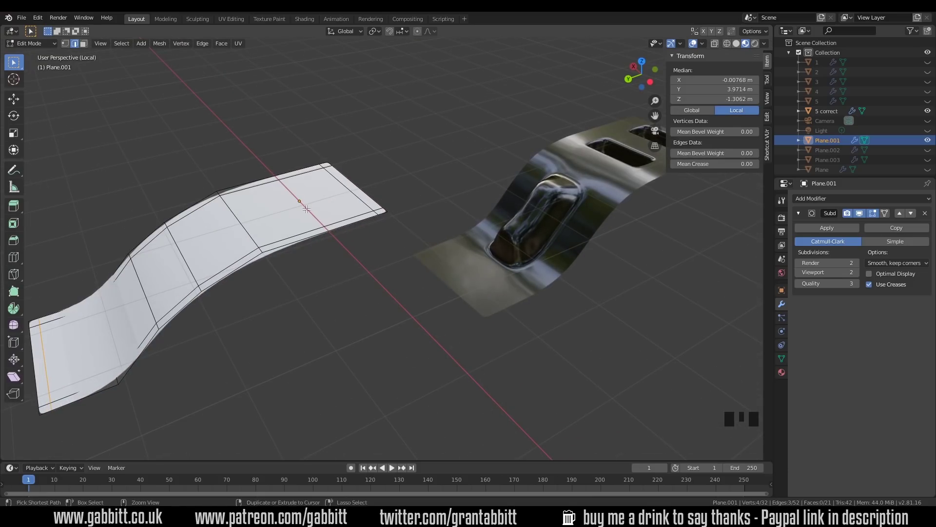
Add loop cuts across the first panel's end to frame and sink the two recessed boxes
key("ctrl+r")
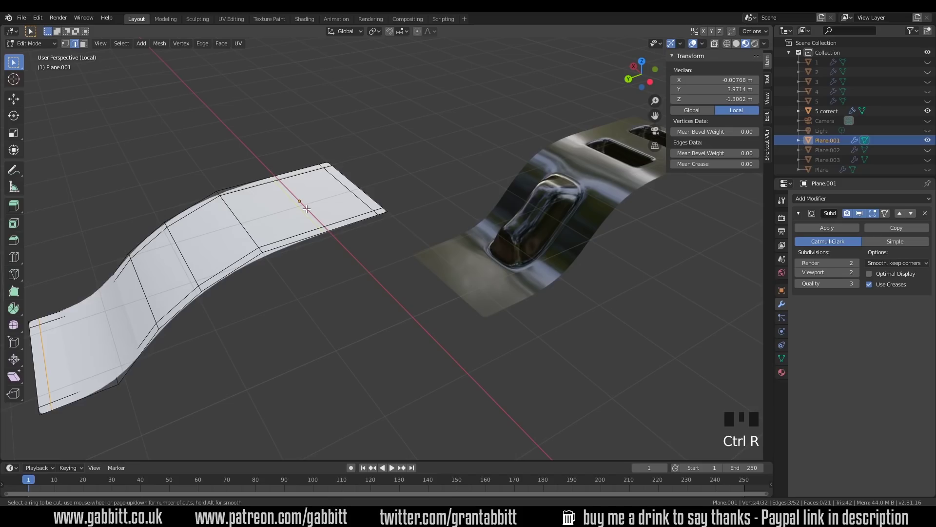
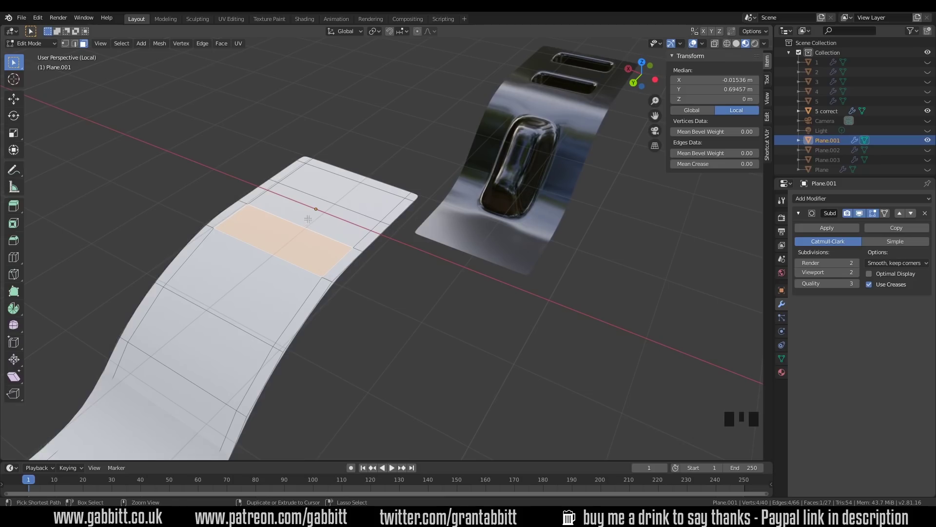
key("ctrl+r")
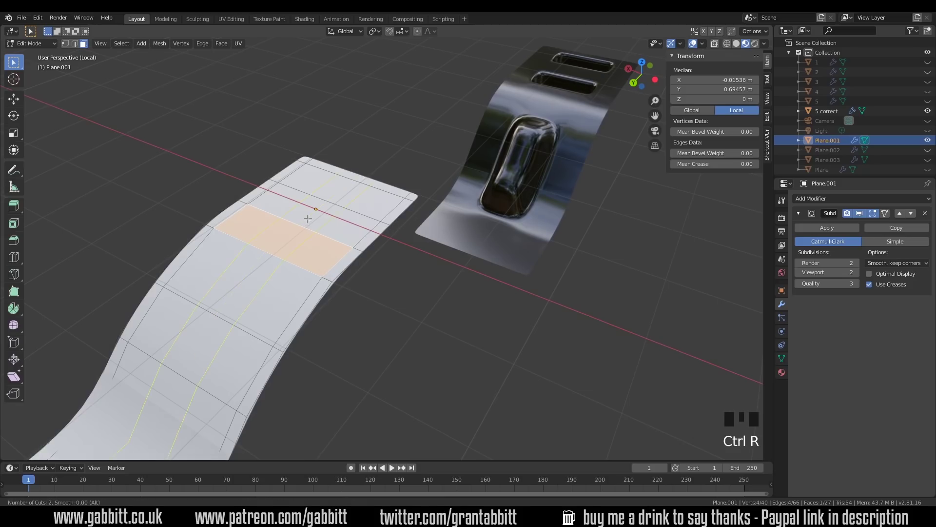
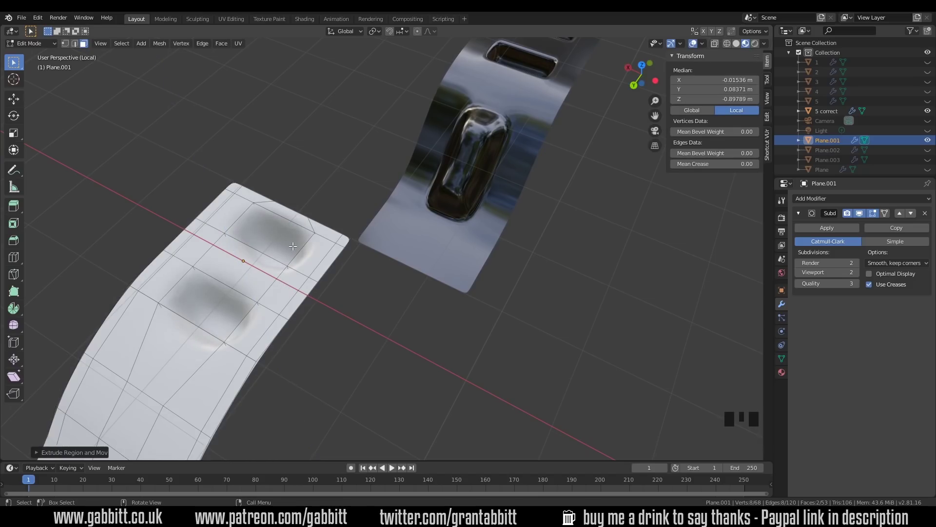
key("ctrl+r")
key("ctrl+r")
key("ctrl+r")
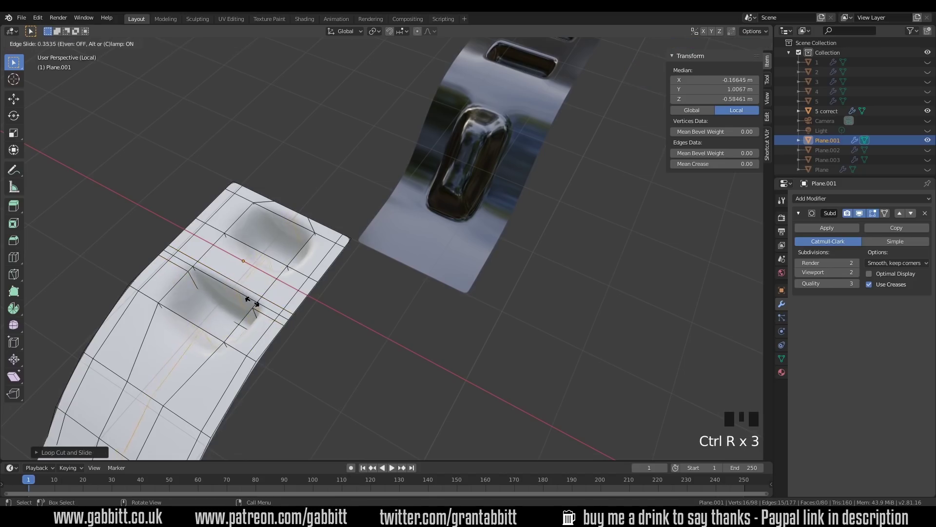
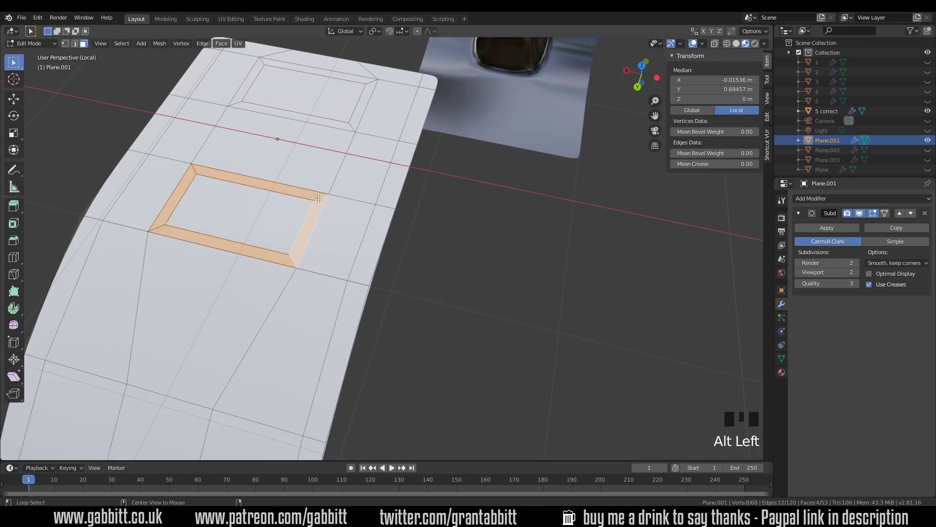
Add a supporting loop around the recess rims and extrude both inner faces deeper into the panel
left_click(351, 123)
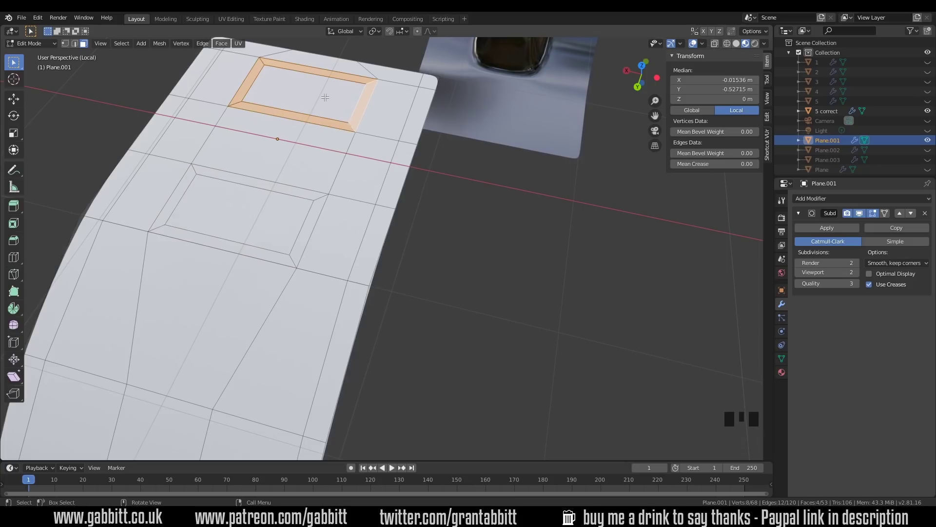
key("ctrl+r")
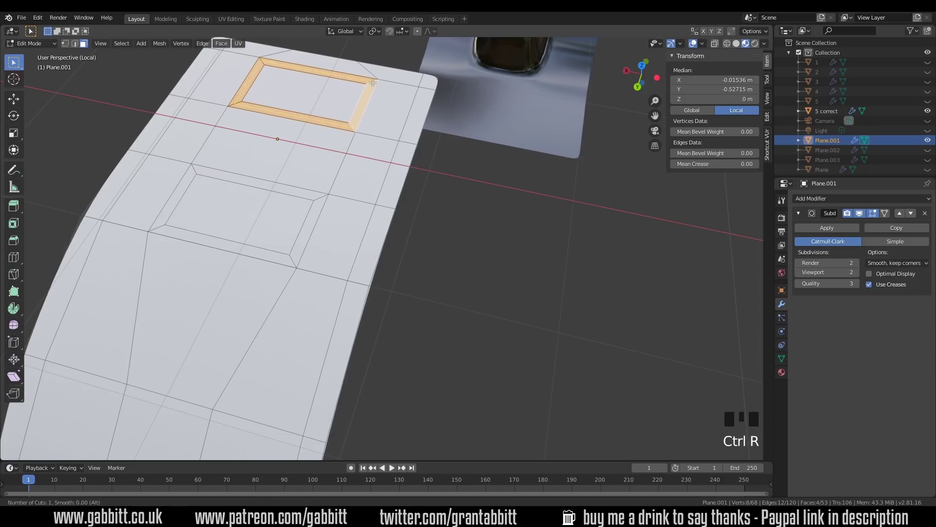
key("ctrl+z")
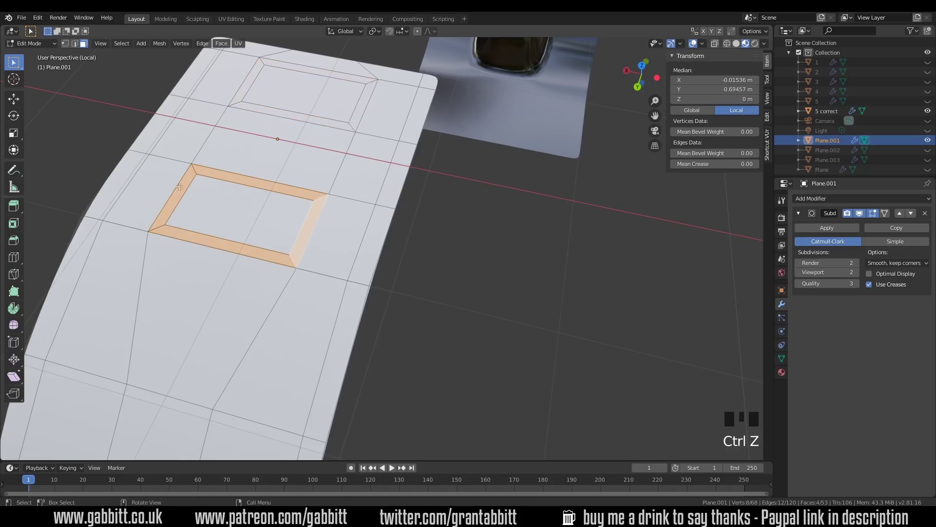
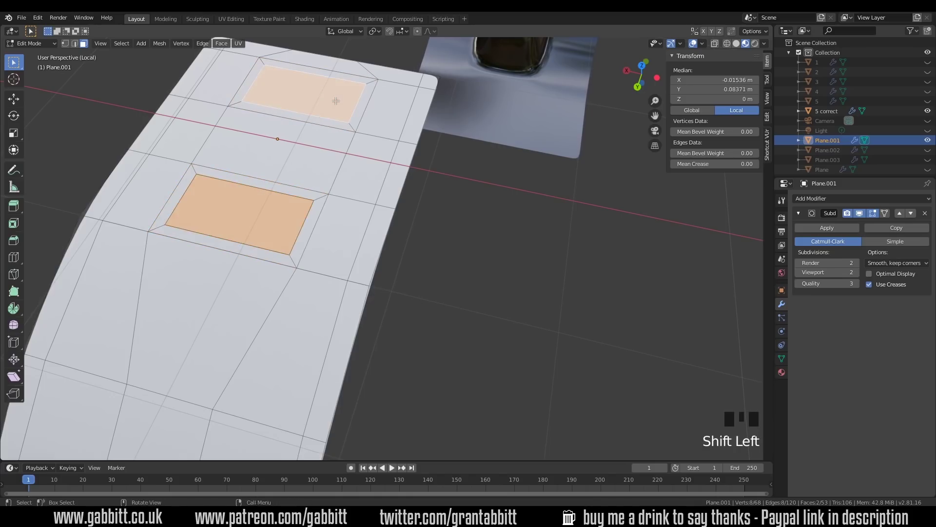
key("e")
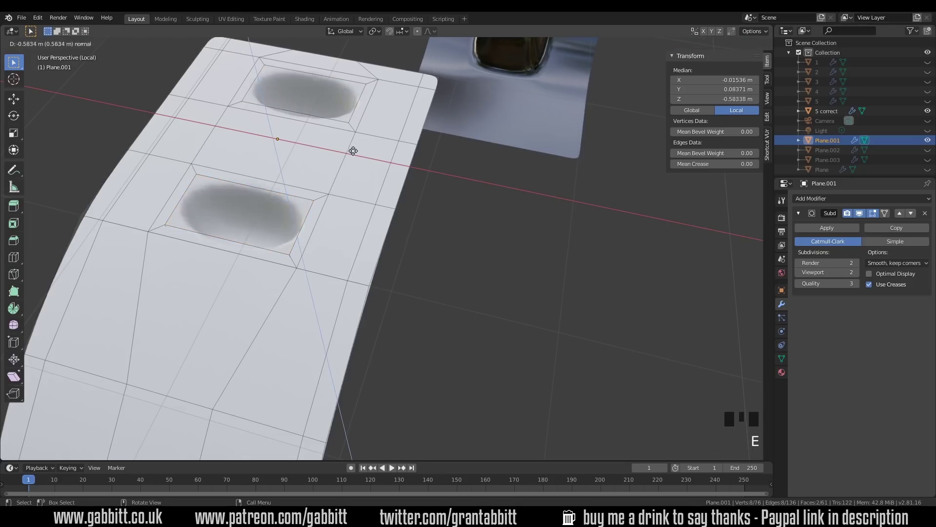
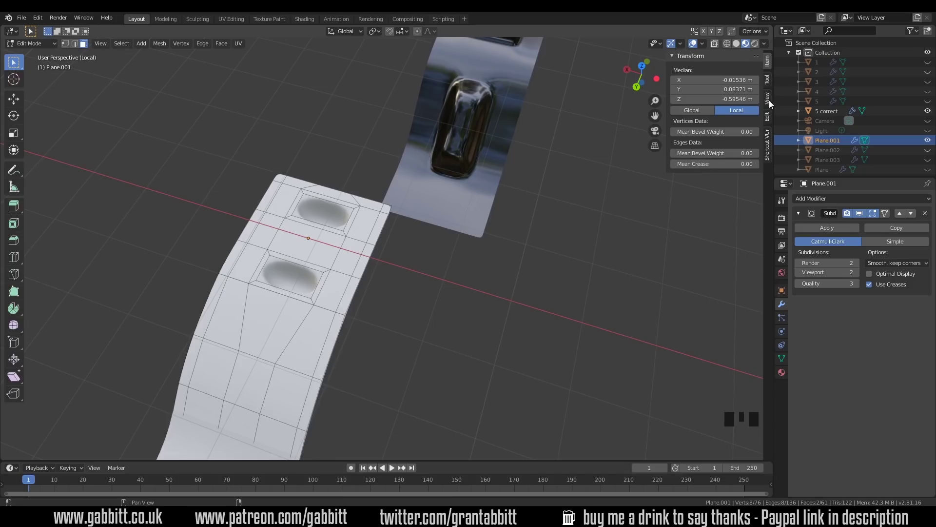
Move the Mirror modifier above Subdivision Surface so the recesses mirror cleanly, then collapse it
left_click(772, 119)
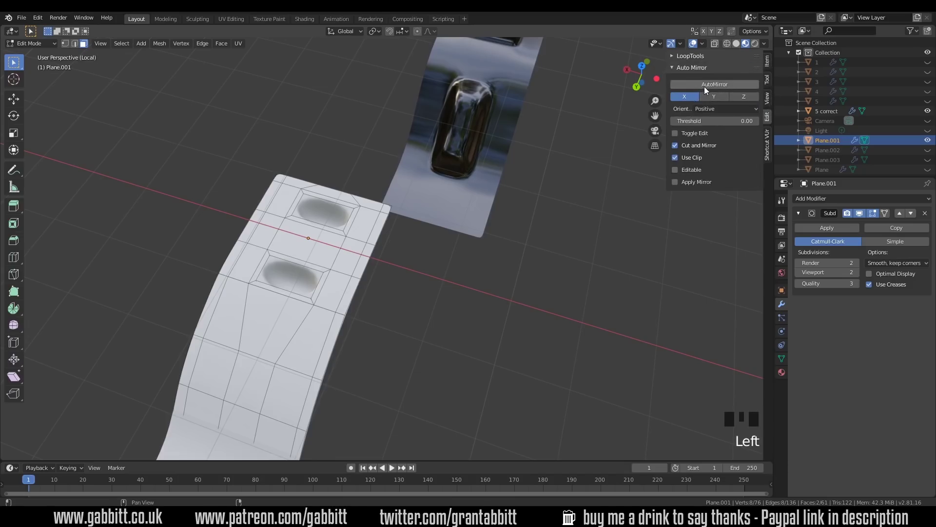
left_click(709, 89)
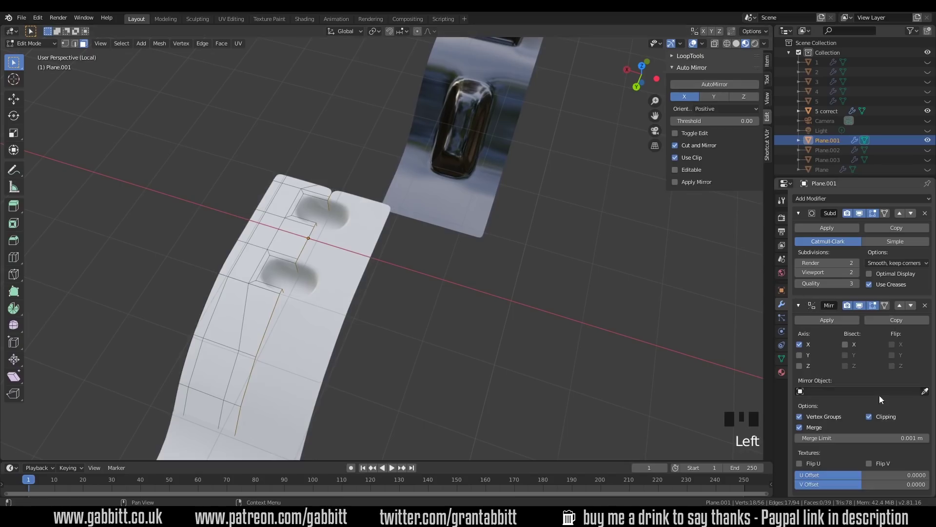
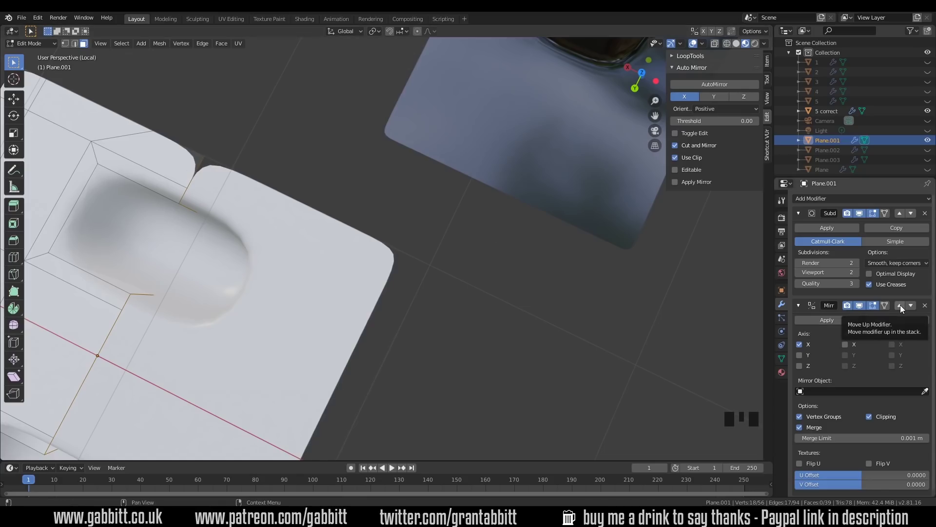
left_click(904, 308)
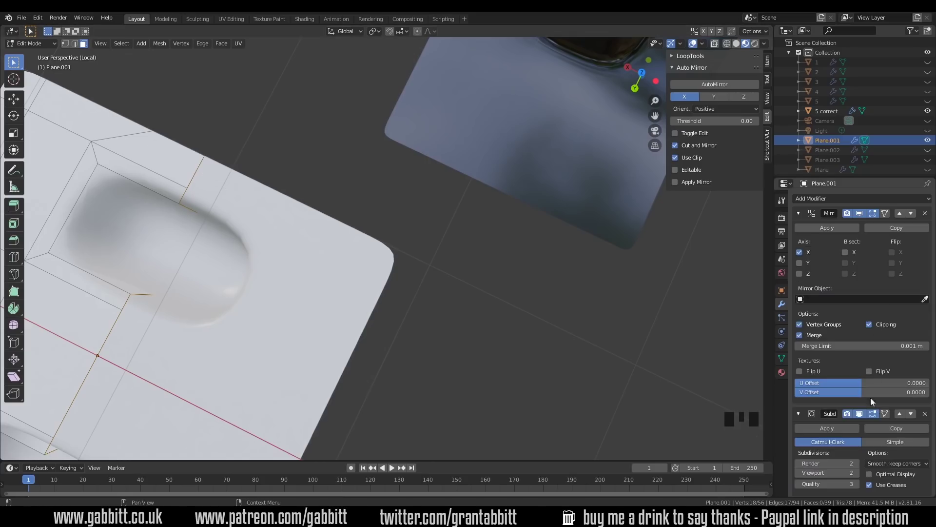
left_click(803, 216)
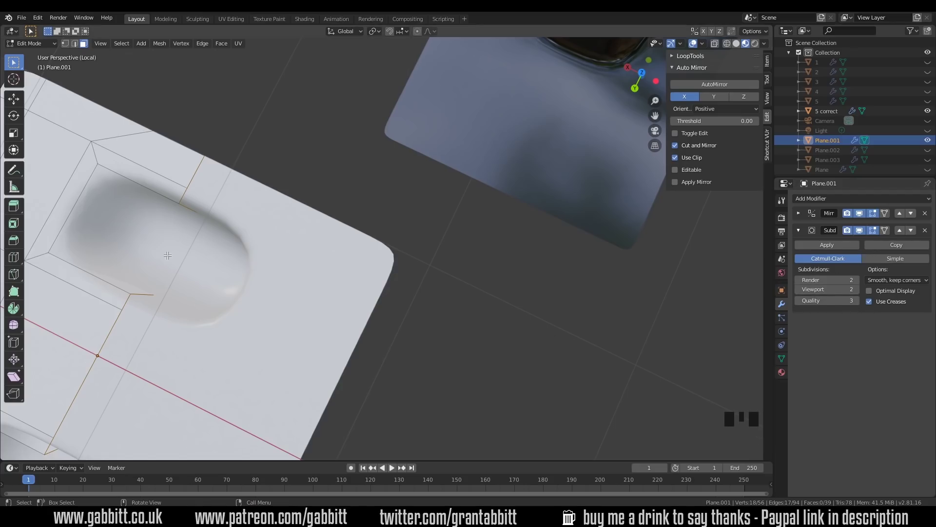
scroll("down", 3)
left_click_drag(304, 221, 270, 257)
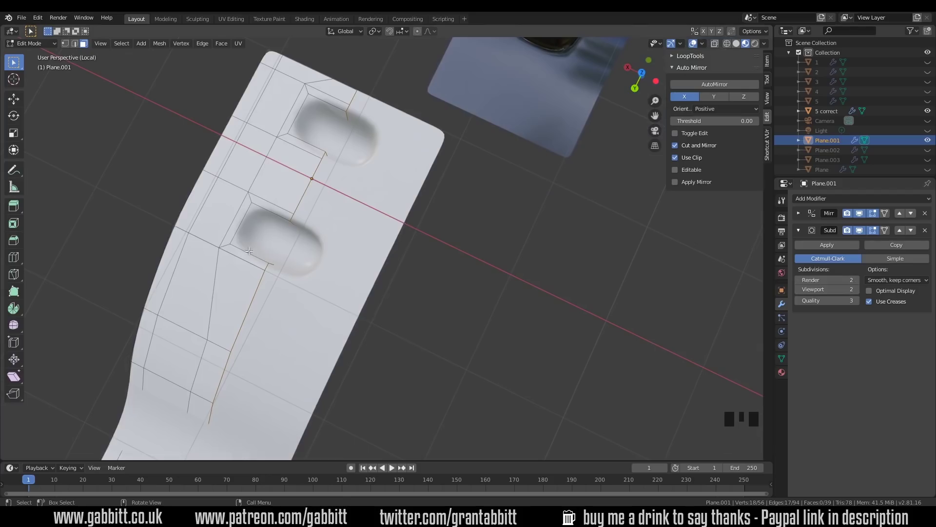
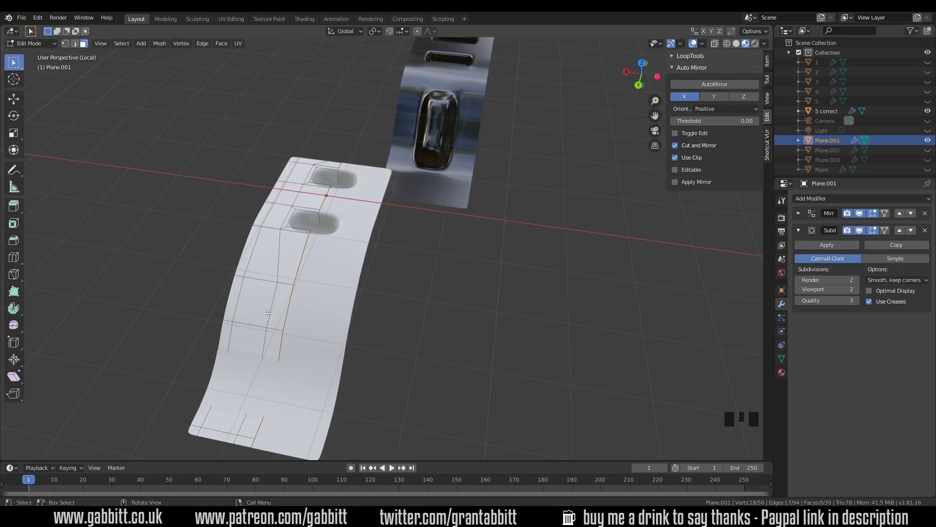
Select the edge loops below the recesses and shift them along the X axis
key("2")
left_click(269, 310)
left_click(267, 341)
left_click(246, 413)
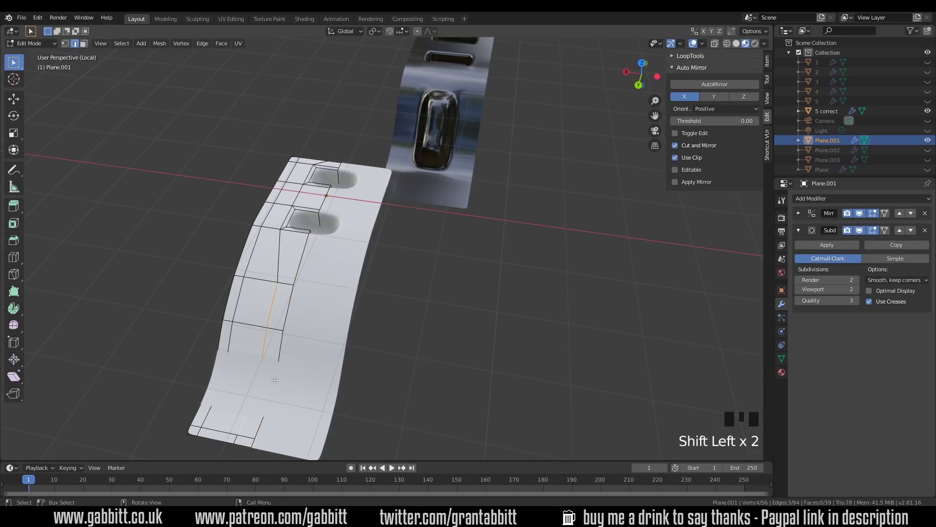
key("g")
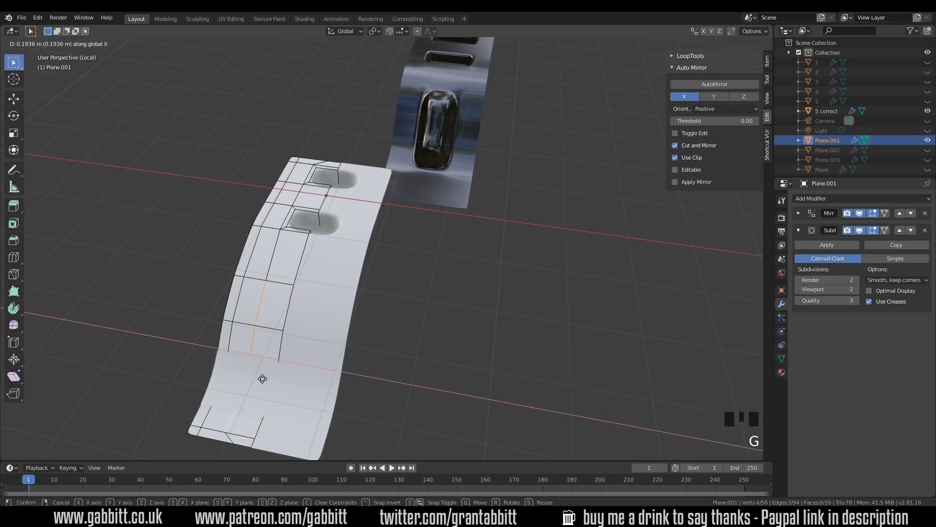
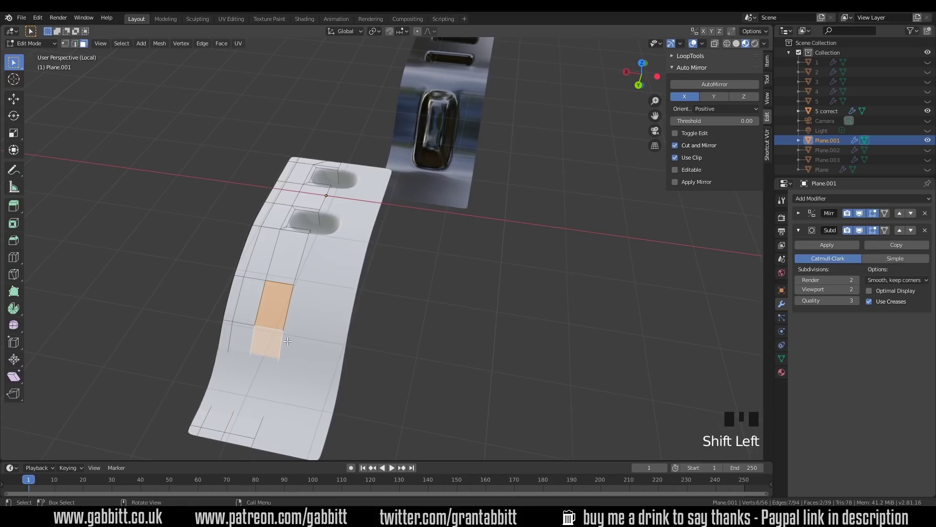
Extrude, scale and inset the two lower faces to form the large rounded bump
key("e")
key("s")
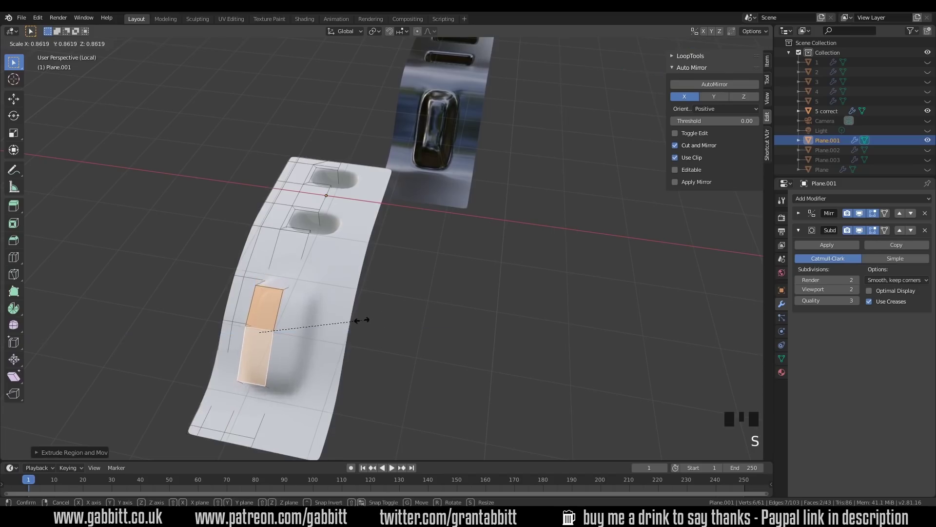
key("ctrl+z")
key("ctrl+z")
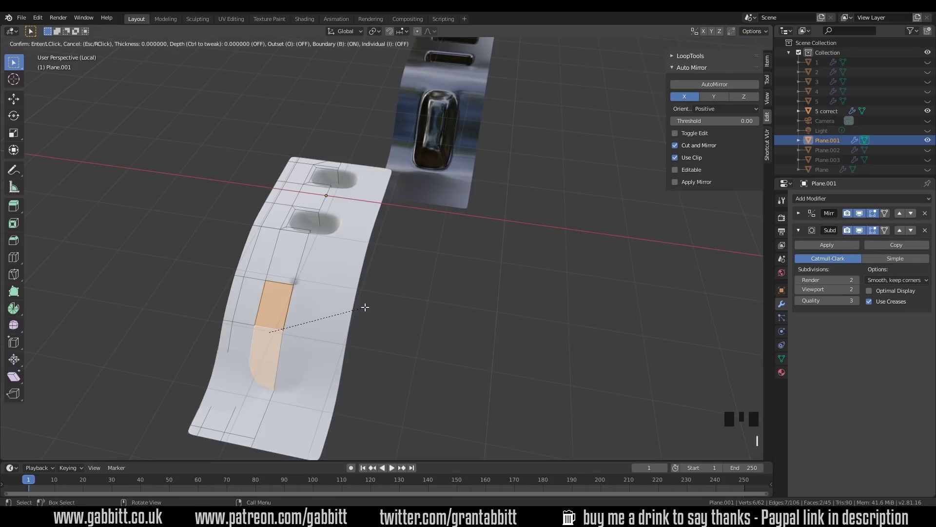
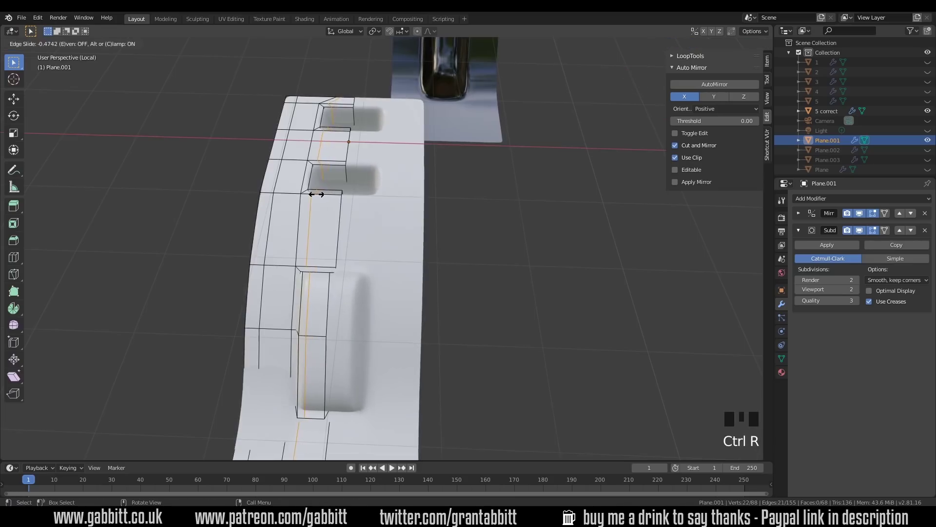
Slide a tighter edge loop near the bump and raise part of its profile slightly
key("Tab")
left_click_drag(342, 321, 432, 396)
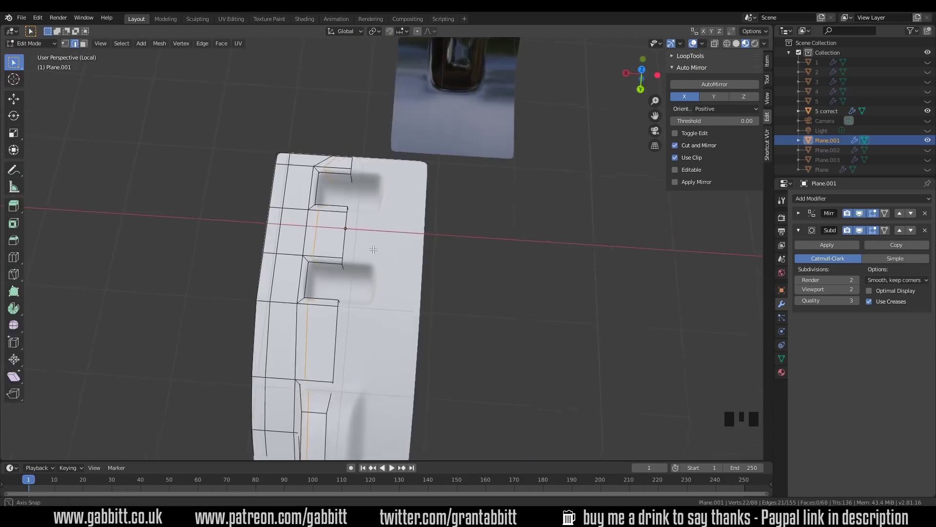
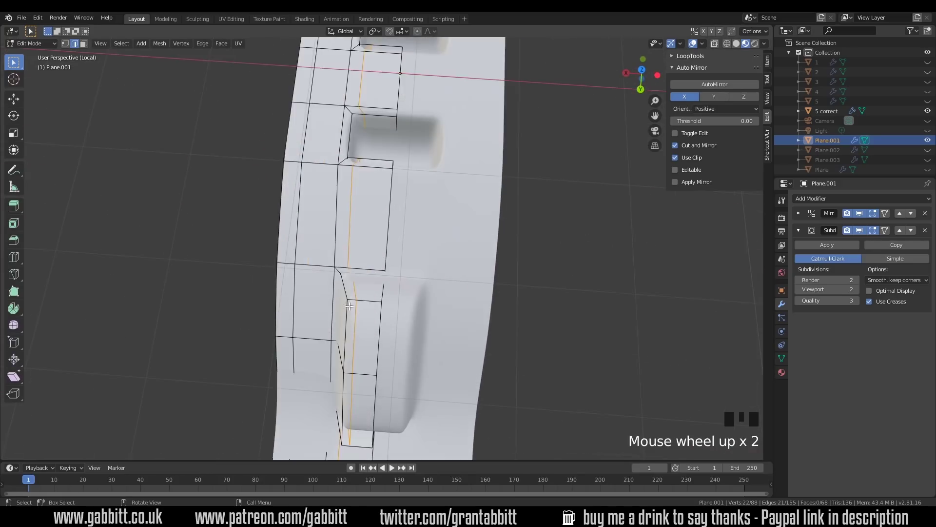
left_click_drag(375, 344, 380, 197)
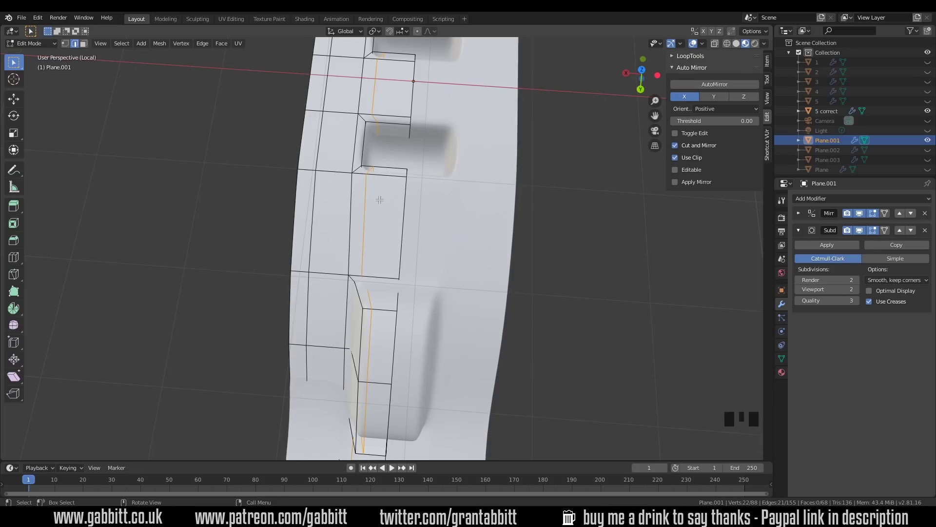
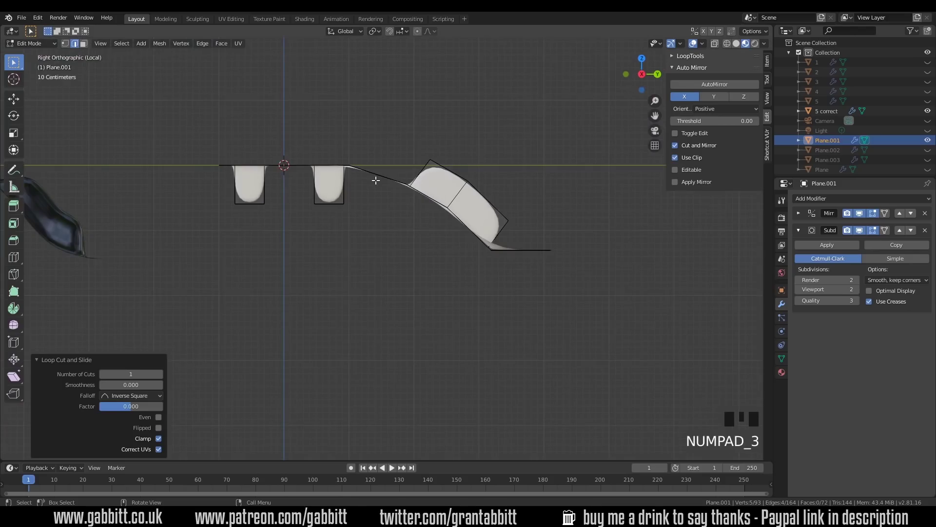
key("g")
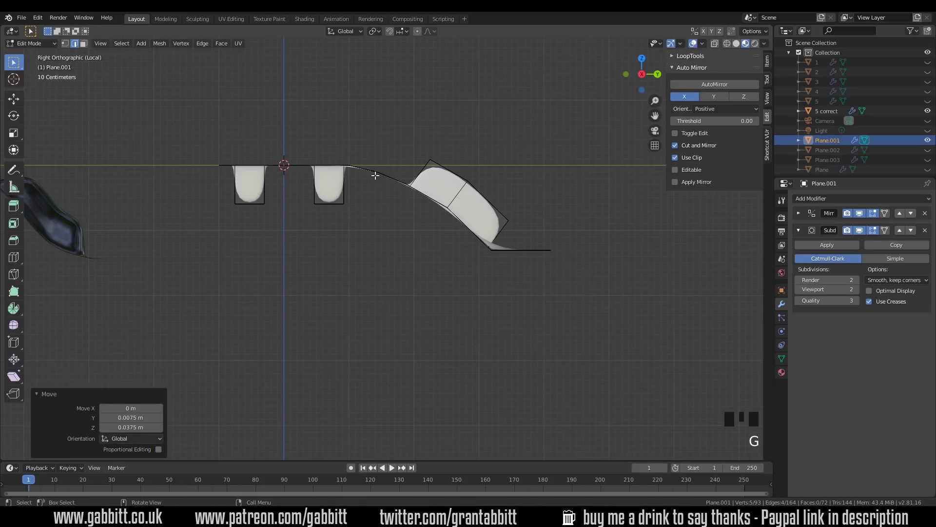
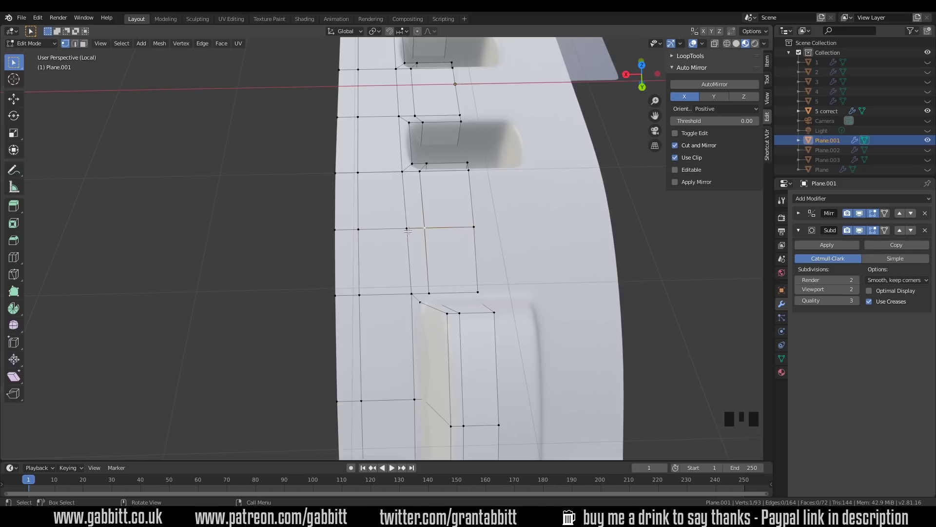
Slide a vertex between the recess and bump along its edge using the tool options
left_click(785, 204)
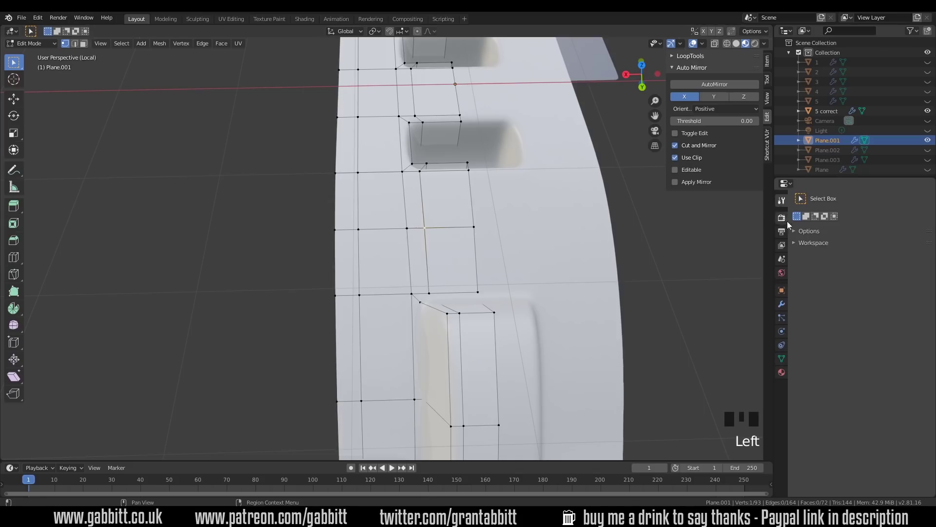
left_click(799, 235)
left_click(817, 276)
key("g")
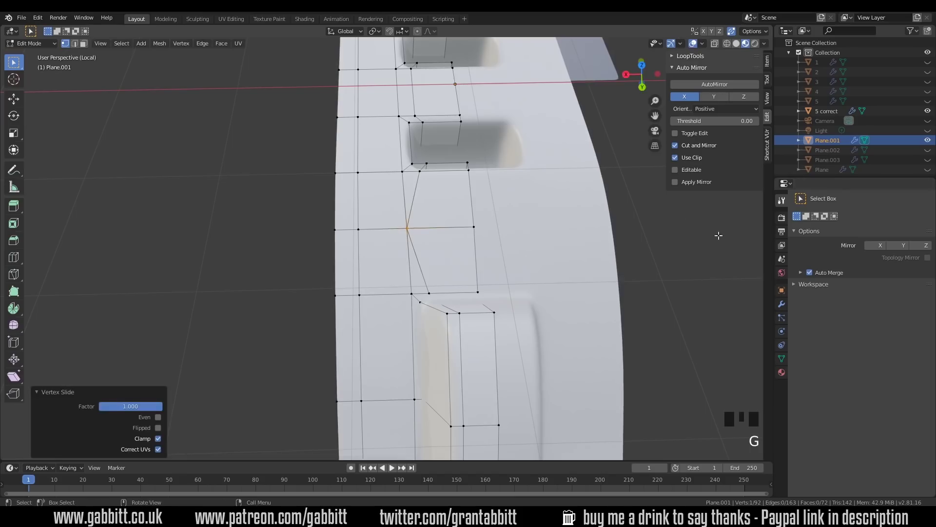
key("g")
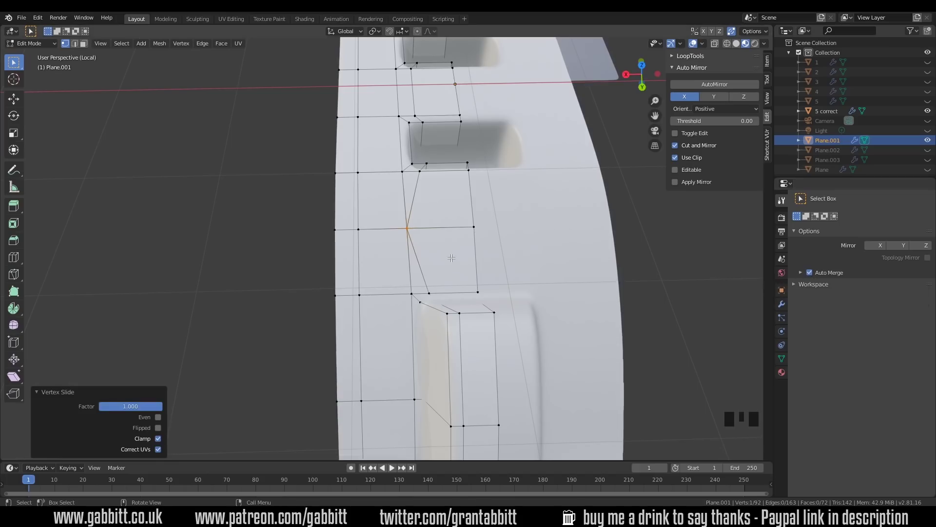
key("2")
Delete a stray element near the bump and check the surface in and out of Edit Mode
left_click_drag(470, 251, 415, 216)
left_click(415, 215)
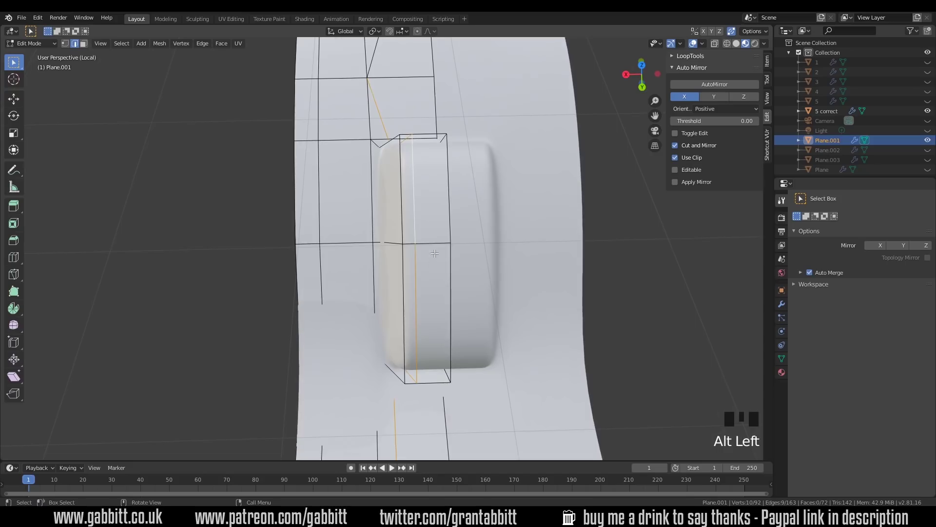
key("Delete")
scroll("down", 3)
key("Tab")
left_click_drag(466, 183, 468, 168)
scroll("down", 3)
key("Tab")
left_click_drag(463, 233, 402, 237)
scroll("up", 3)
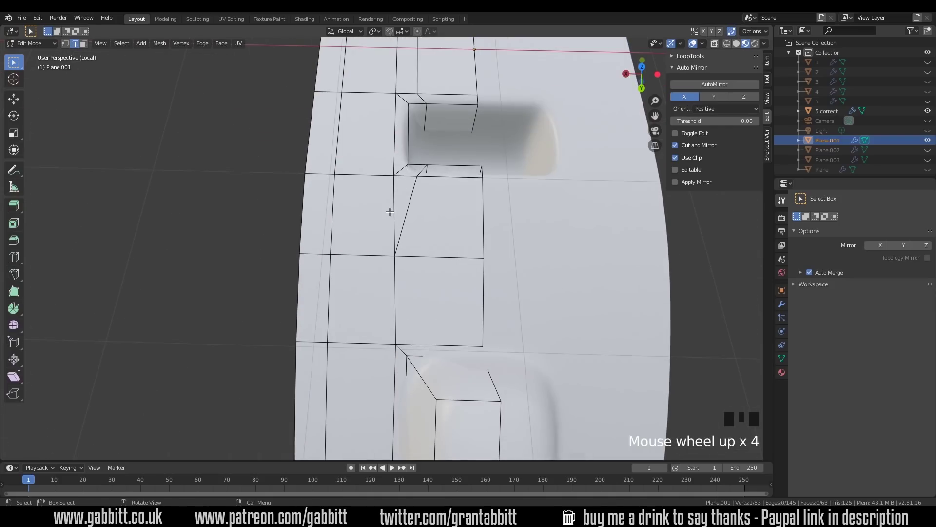
Cut a new edge beside the lower recess and slide its vertex toward the recess corner
key("ctrl+r")
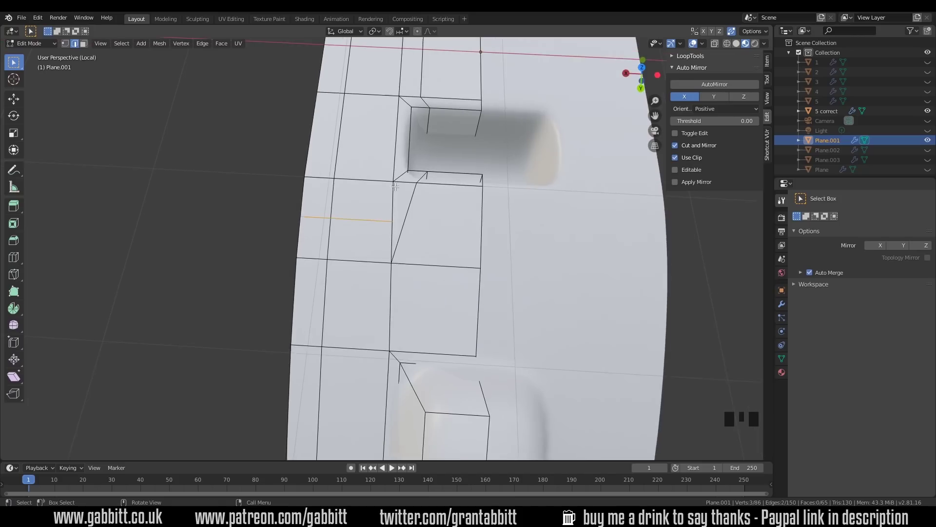
left_click(400, 216)
key("g")
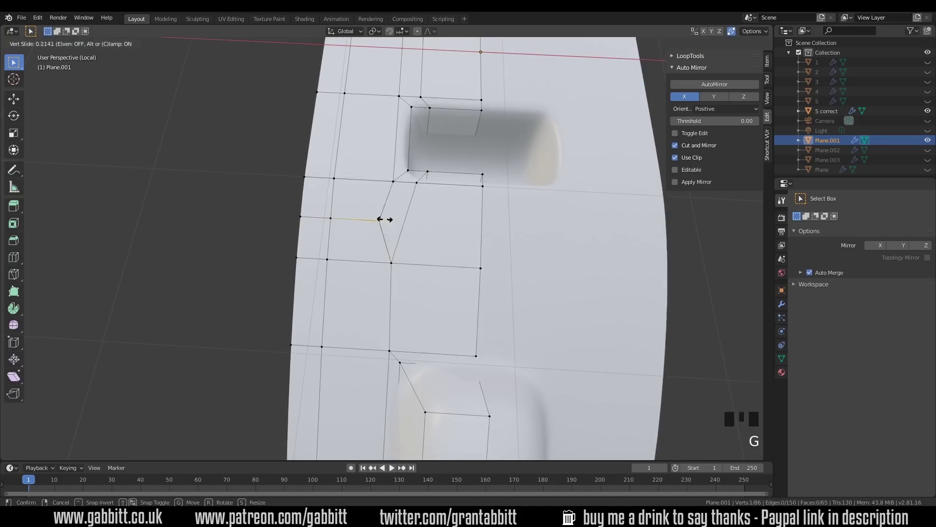
key("Tab")
scroll("down", 3)
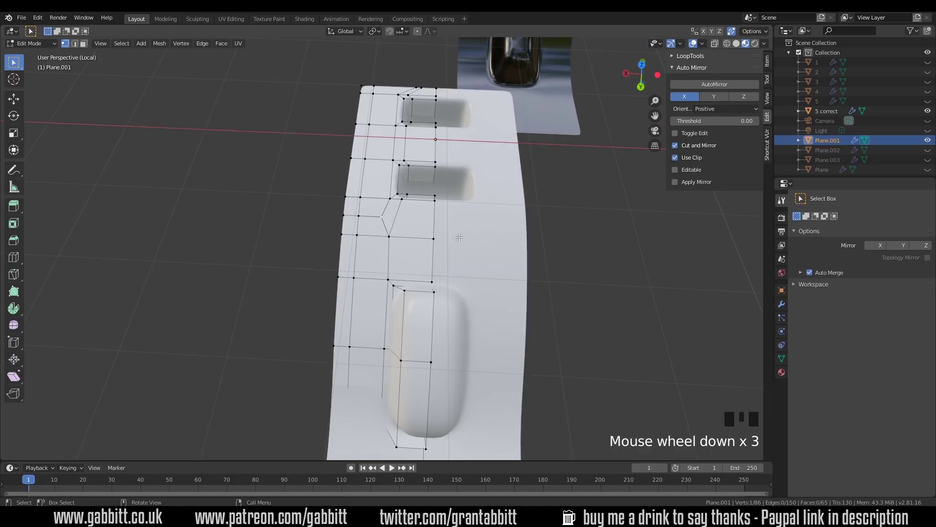
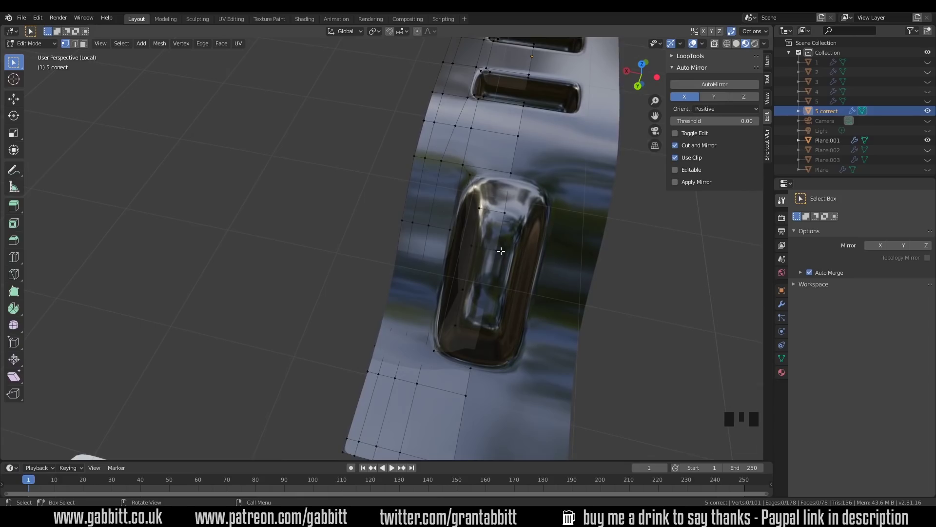
Enter multi-object Edit Mode on the '5 correct' reference and Plane.001 to compare mesh edges
scroll("down", 3)
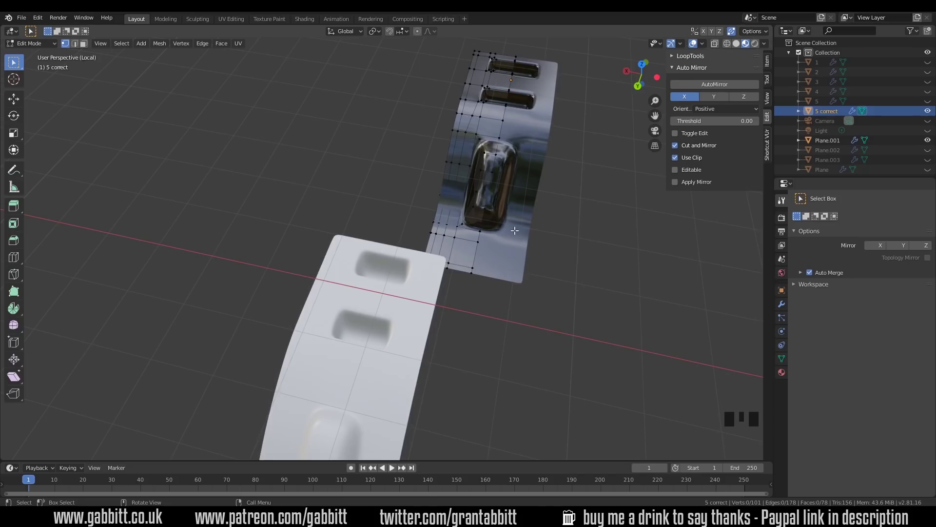
key("Tab")
left_click(426, 291)
key("Tab")
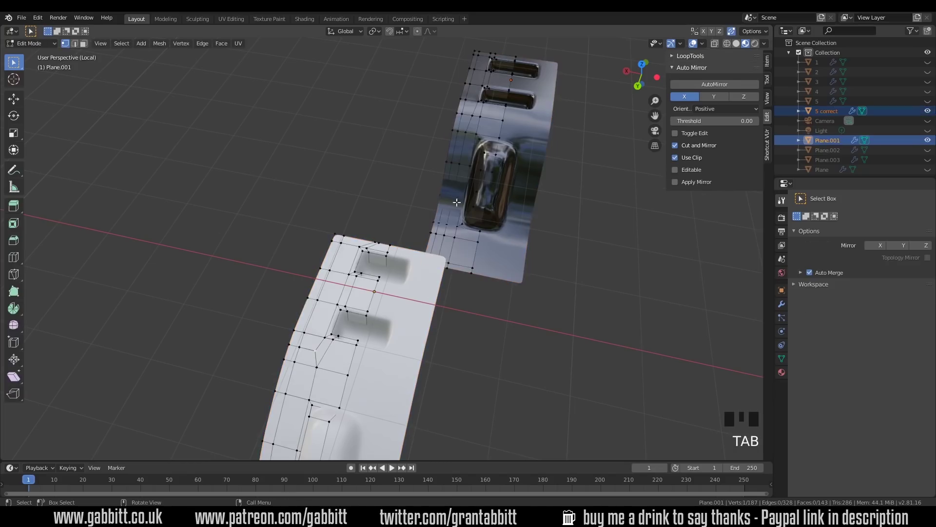
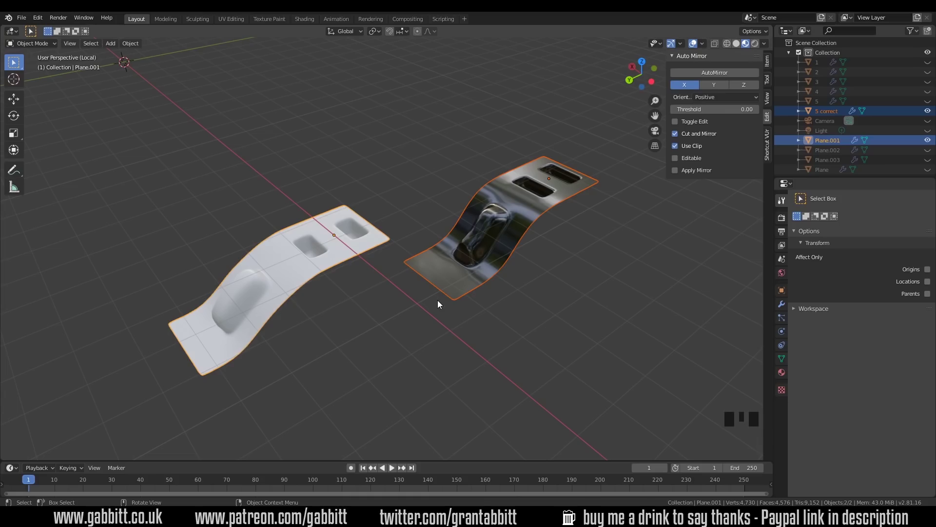
middle_click(499, 287)
scroll("up", 3)
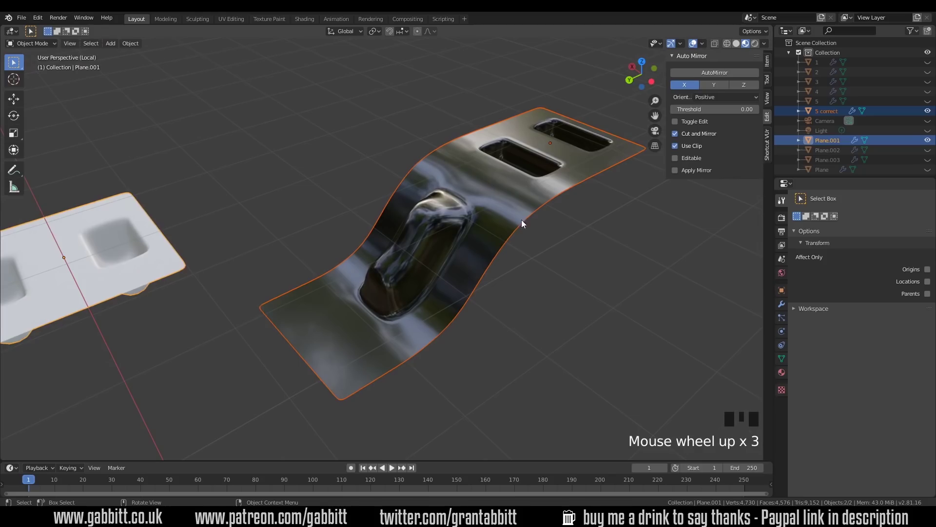
key("Tab")
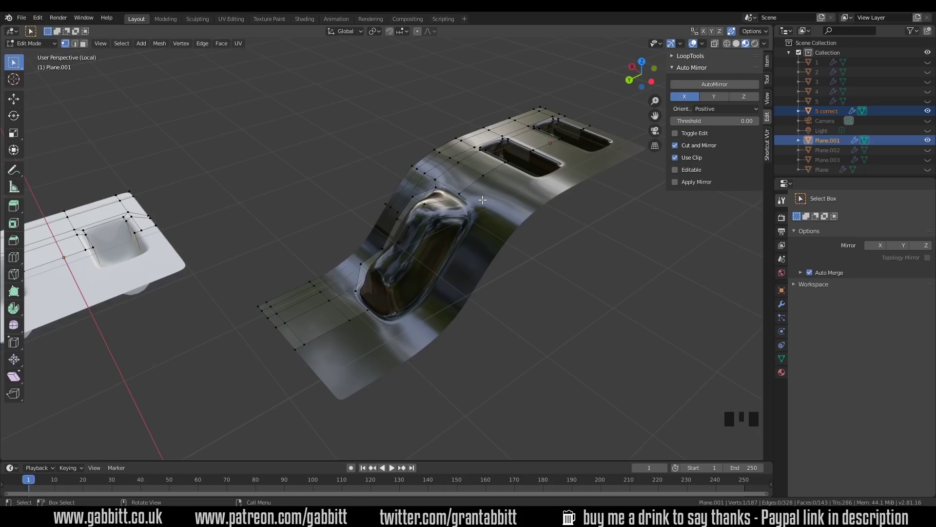